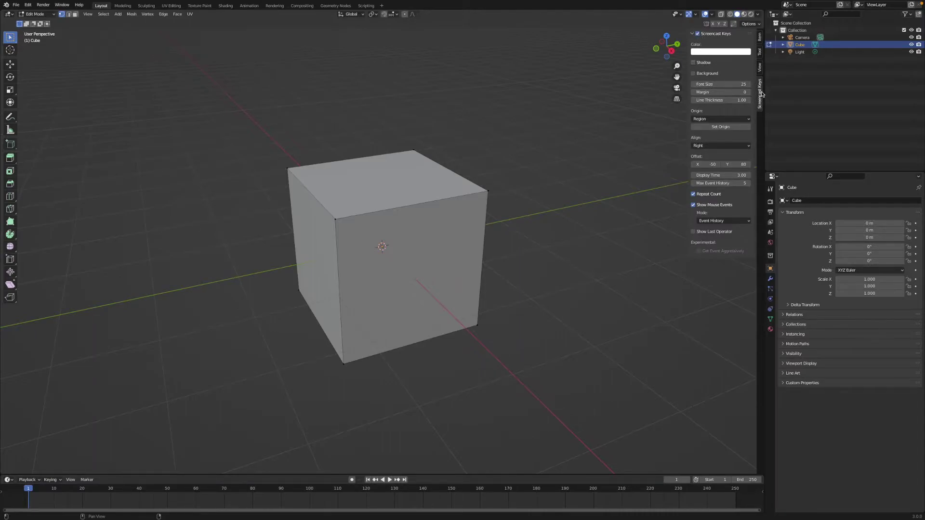
Step: Clear the cube's selection and circle-select its top front edge in Edit Mode
{"action": "left_click", "coordinate": [762, 92]}
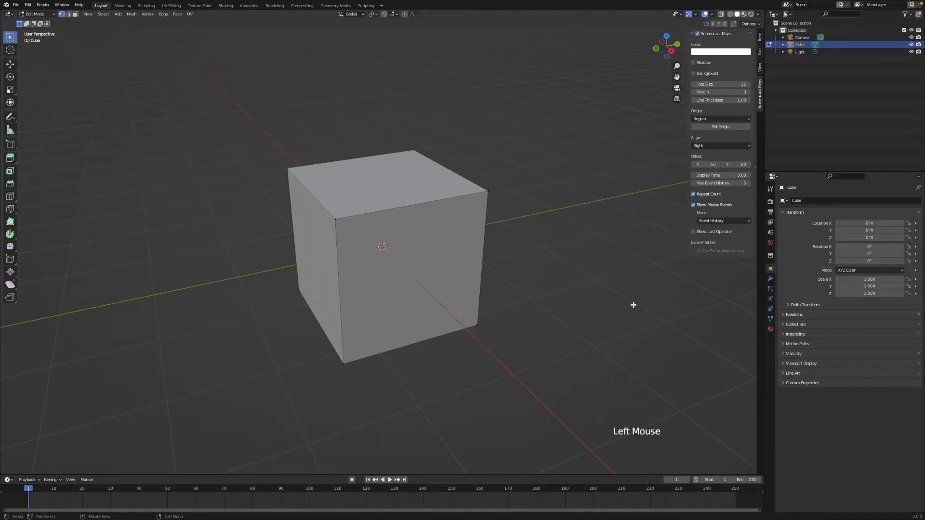
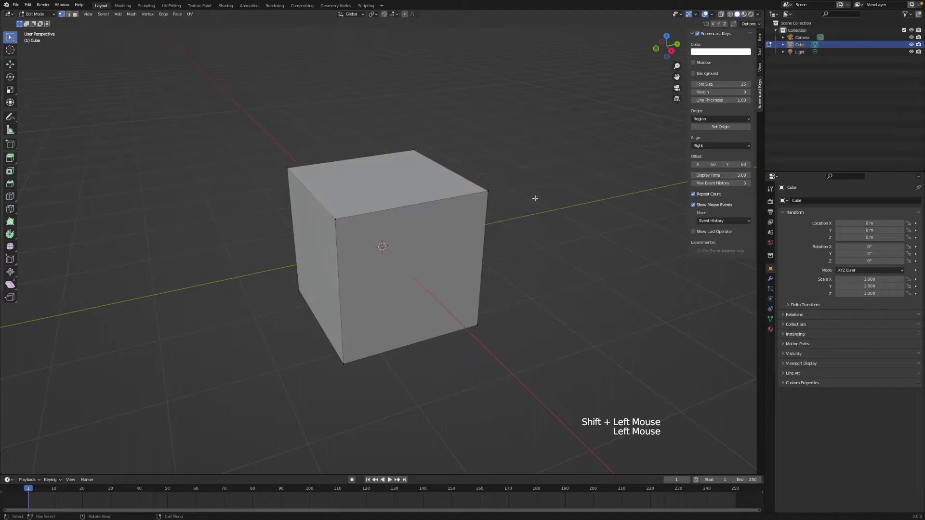
{"action": "key", "text": "c"}
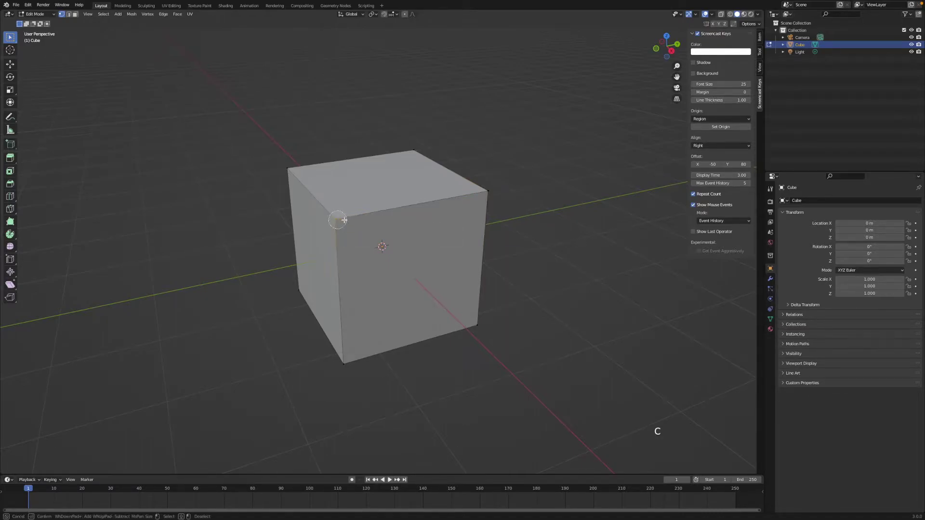
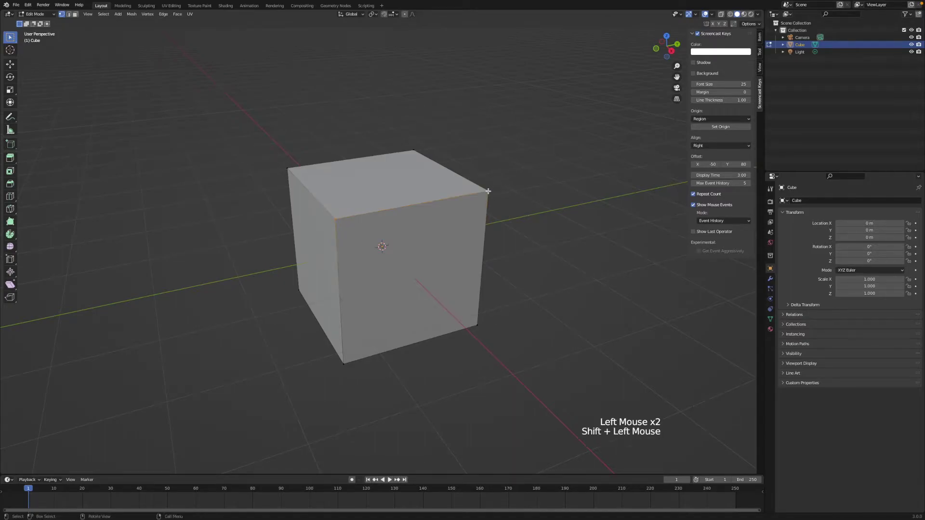
Step: Delete the top front vertices, leaving an L-shaped floor and back wall
{"action": "key", "text": "x"}
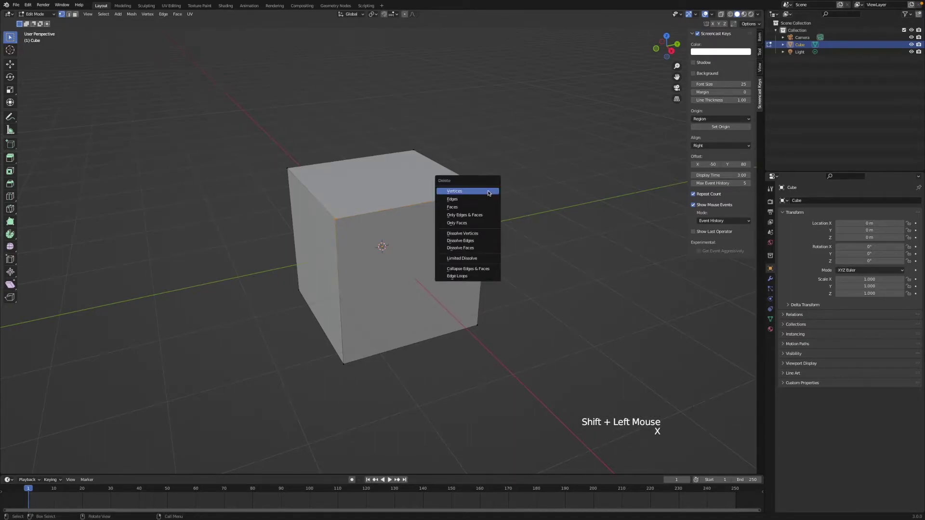
{"action": "scroll", "scroll_direction": "up", "scroll_amount": 3}
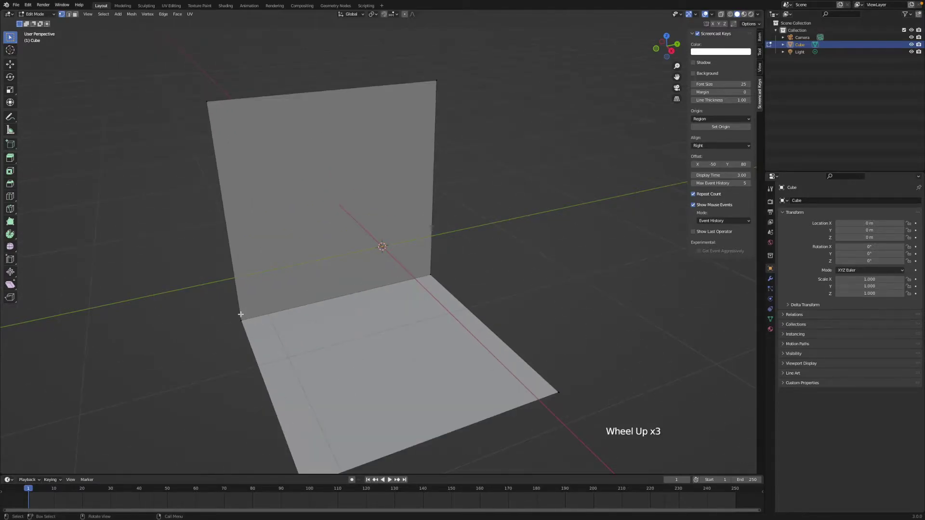
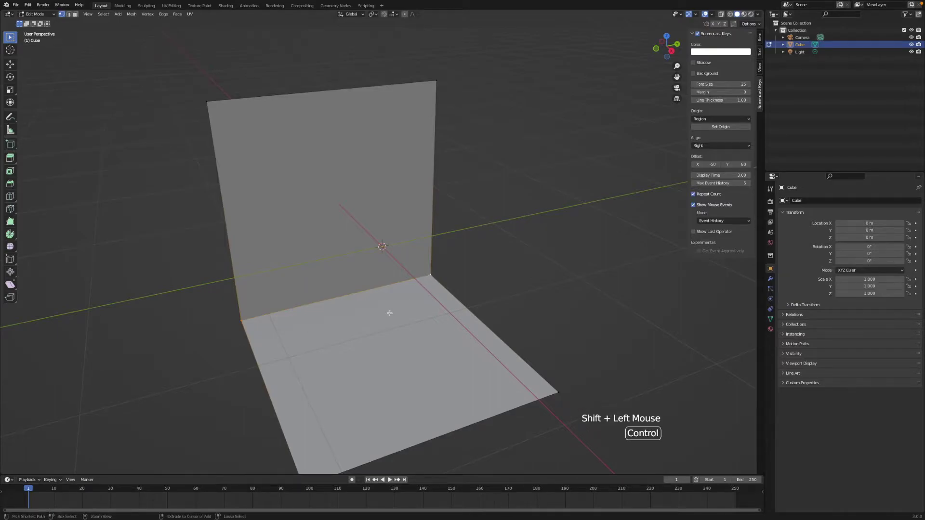
Step: Bevel the floor-to-wall crease into a multi-segment curve and return to Object Mode
{"action": "key", "text": "ctrl+b"}
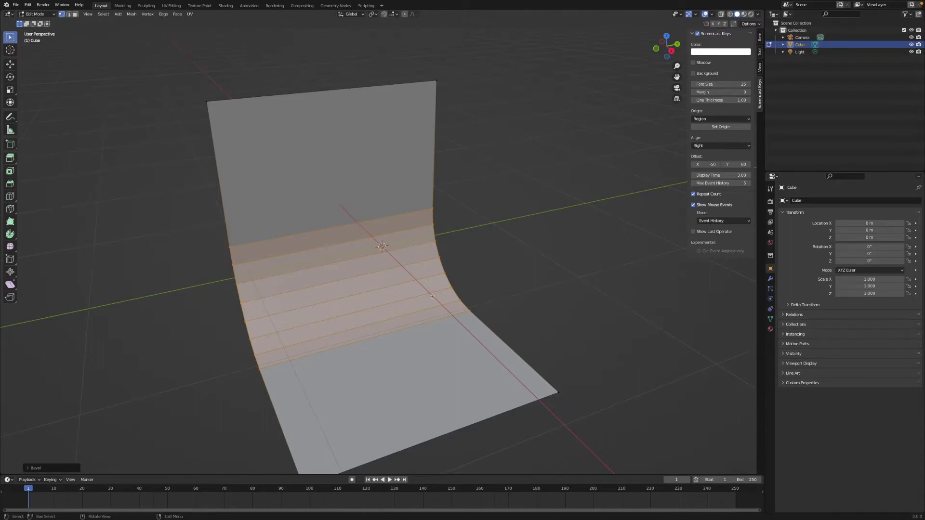
{"action": "key", "text": "Tab"}
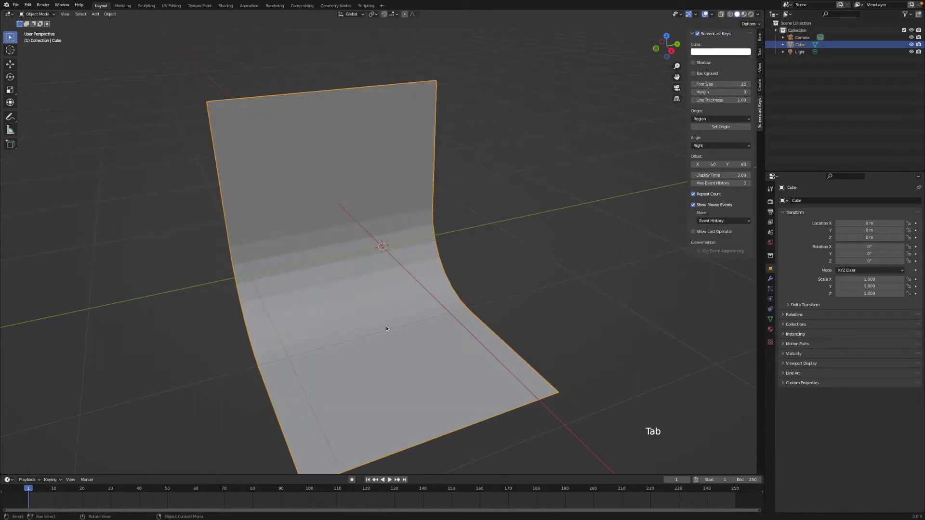
{"action": "middle_click", "coordinate": [414, 308]}
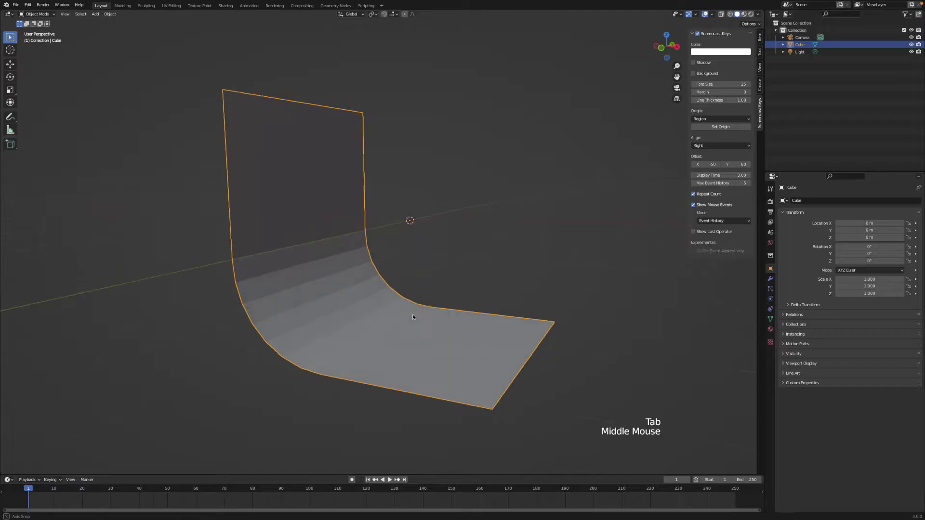
Step: Shade the backdrop smooth, select the camera and view the scene through it
{"action": "right_click", "coordinate": [322, 259]}
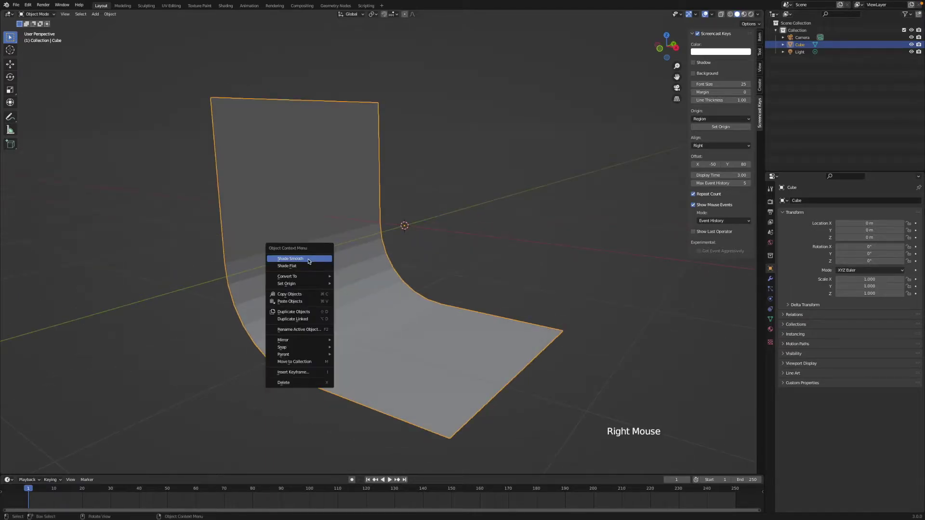
{"action": "middle_click", "coordinate": [467, 355]}
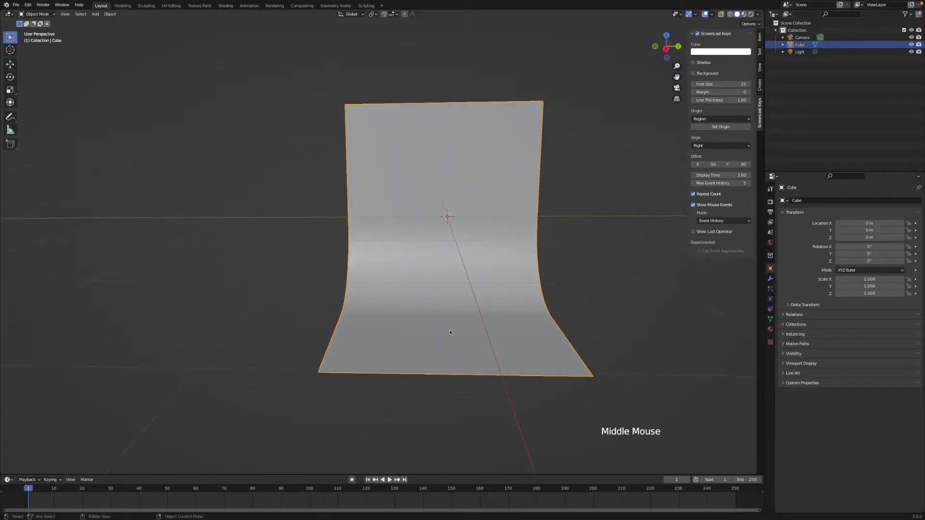
{"action": "middle_click", "coordinate": [390, 334]}
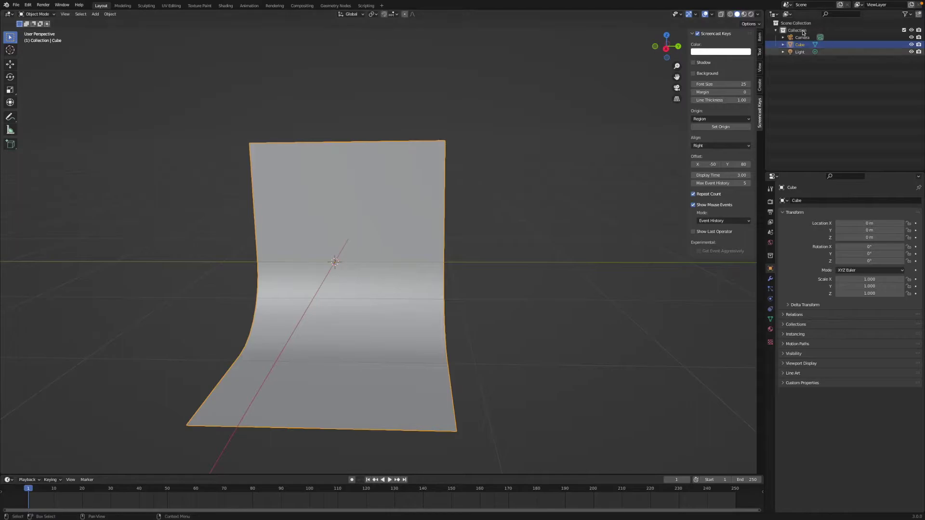
{"action": "left_click", "coordinate": [800, 35]}
{"action": "middle_click", "coordinate": [578, 269]}
Step: With Lock Camera to View, swing the camera so the backdrop fills the frame head-on, then unlock
{"action": "left_click", "coordinate": [676, 88]}
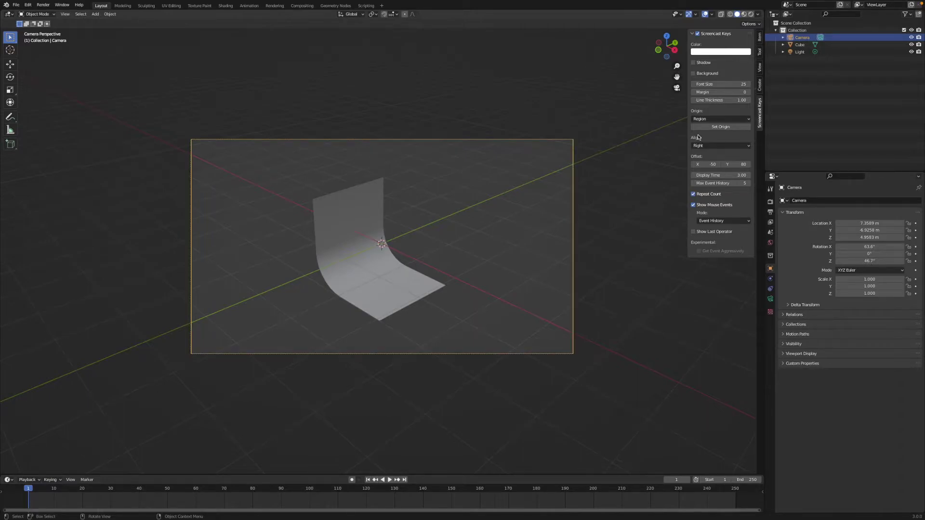
{"action": "left_click", "coordinate": [762, 68]}
{"action": "key", "text": "n"}
{"action": "key", "text": "n"}
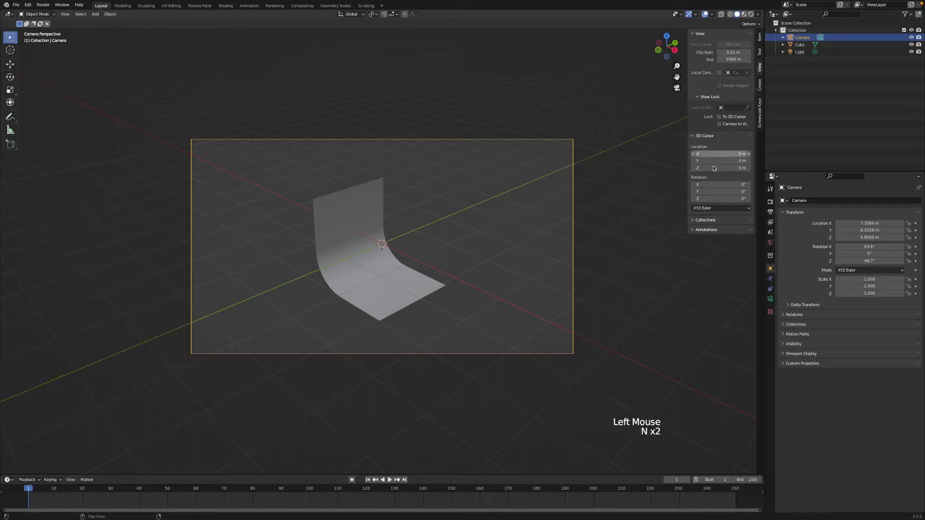
{"action": "left_click", "coordinate": [720, 124]}
{"action": "middle_click", "coordinate": [452, 282]}
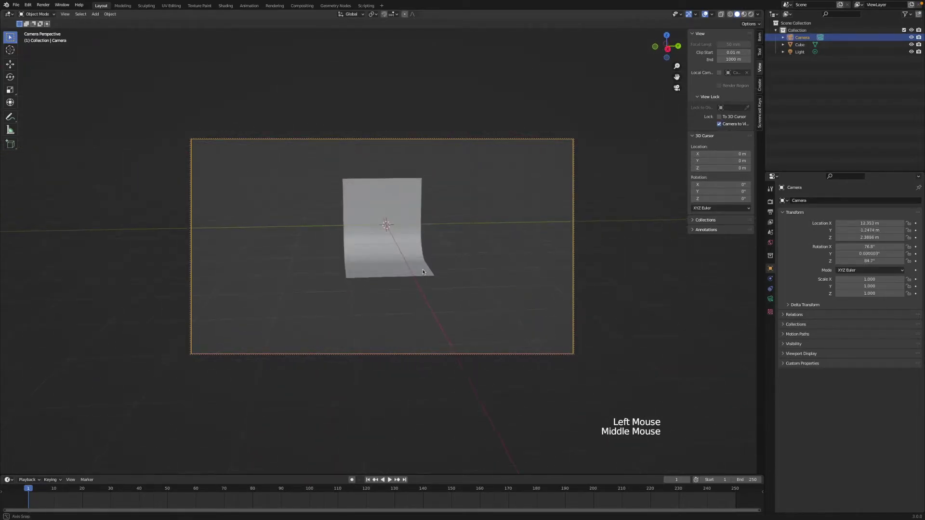
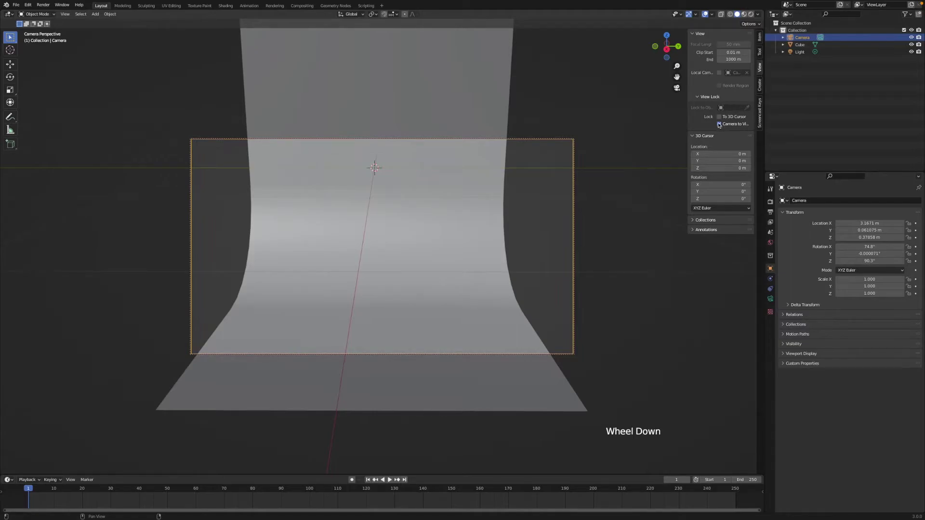
{"action": "left_click", "coordinate": [719, 124]}
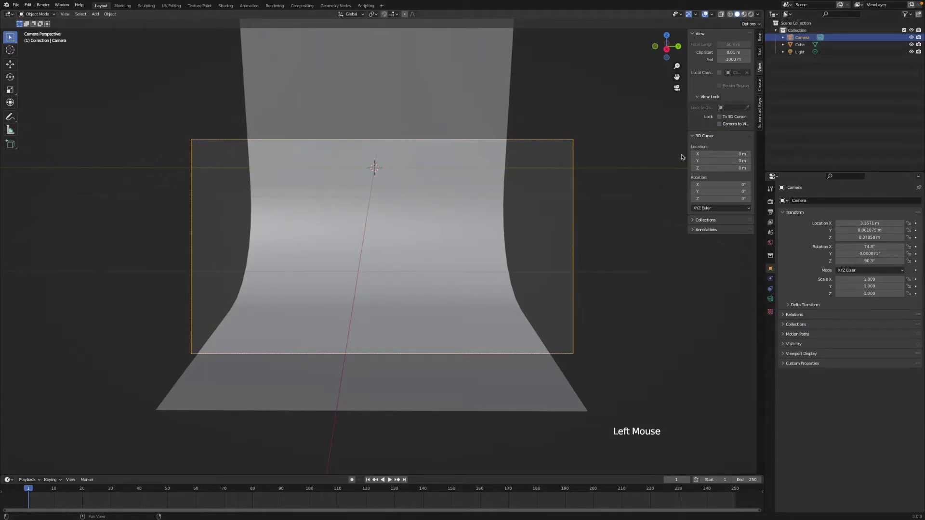
{"action": "key", "text": "n"}
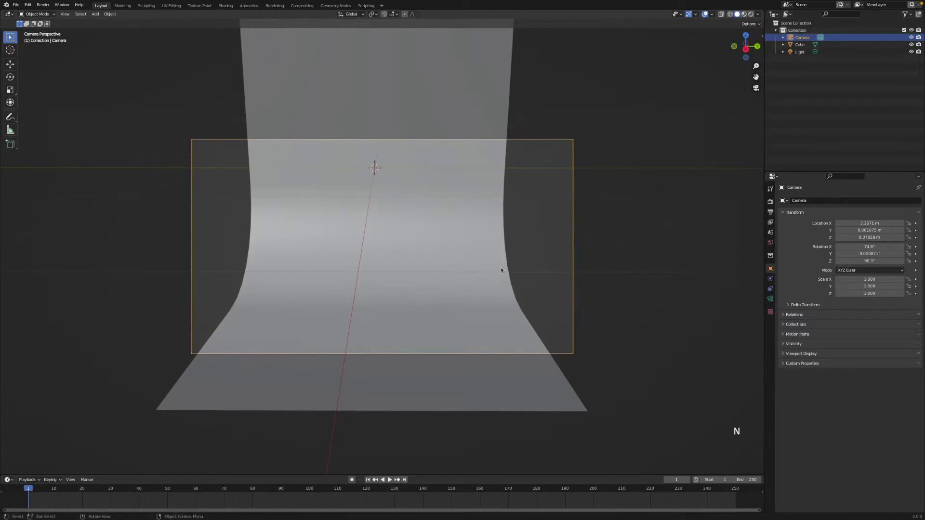
Step: Scale the backdrop along Y to about 1.772 so it spans past the camera frame
{"action": "left_click", "coordinate": [440, 258]}
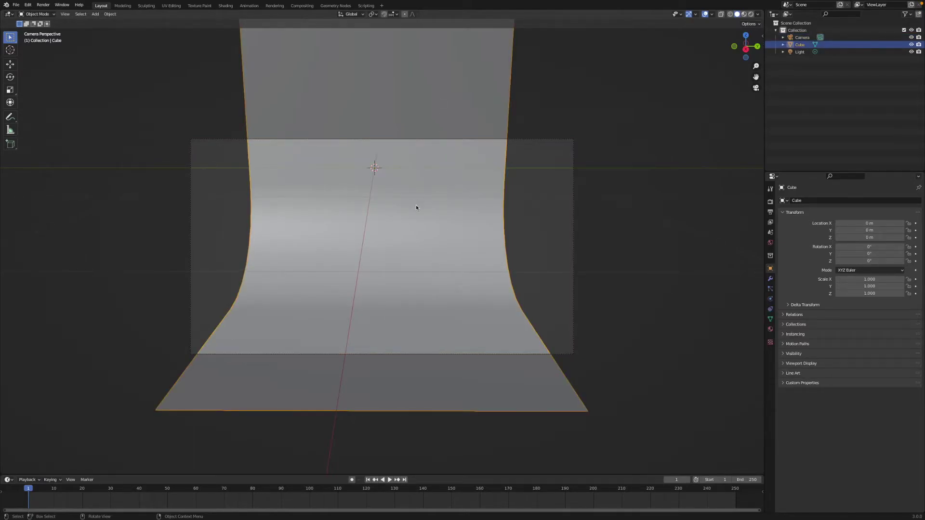
{"action": "key", "text": "s"}
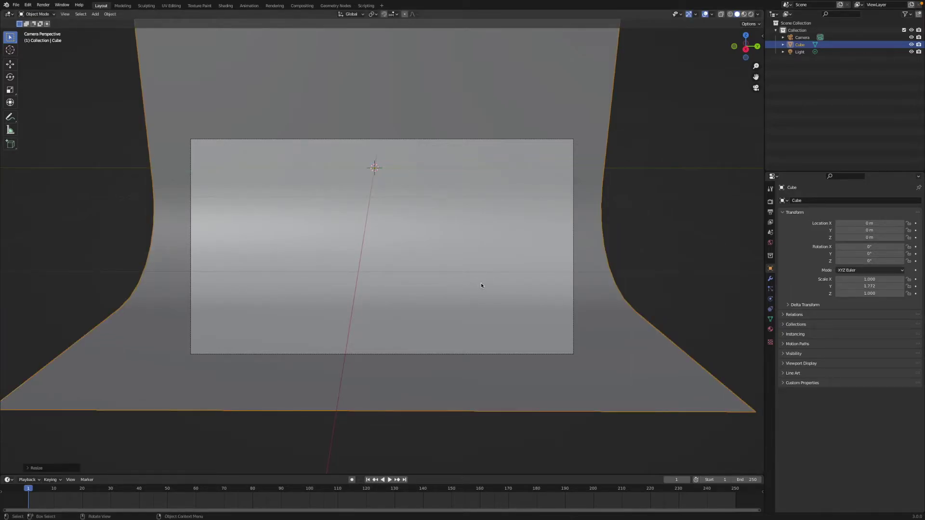
Step: Add a cone, shrink it to under half size and move it in front of the backdrop
{"action": "key", "text": "shift+a"}
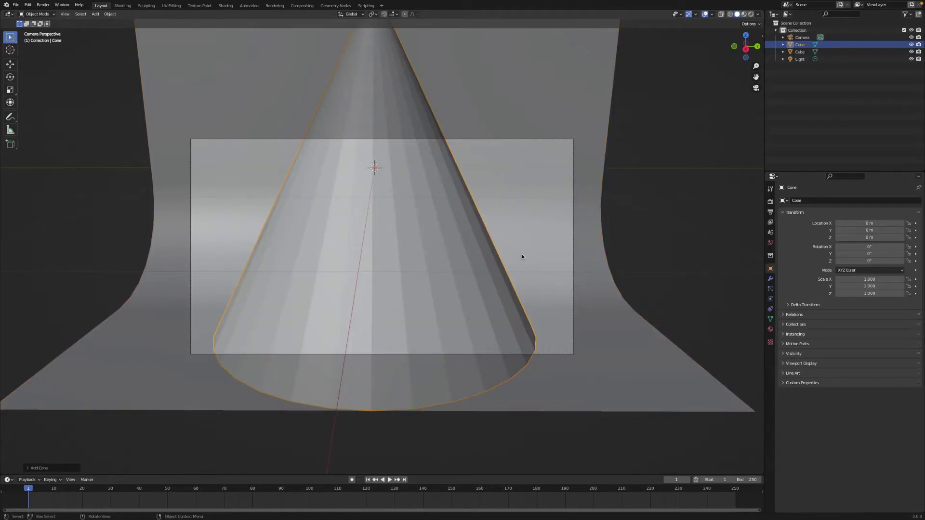
{"action": "key", "text": "s"}
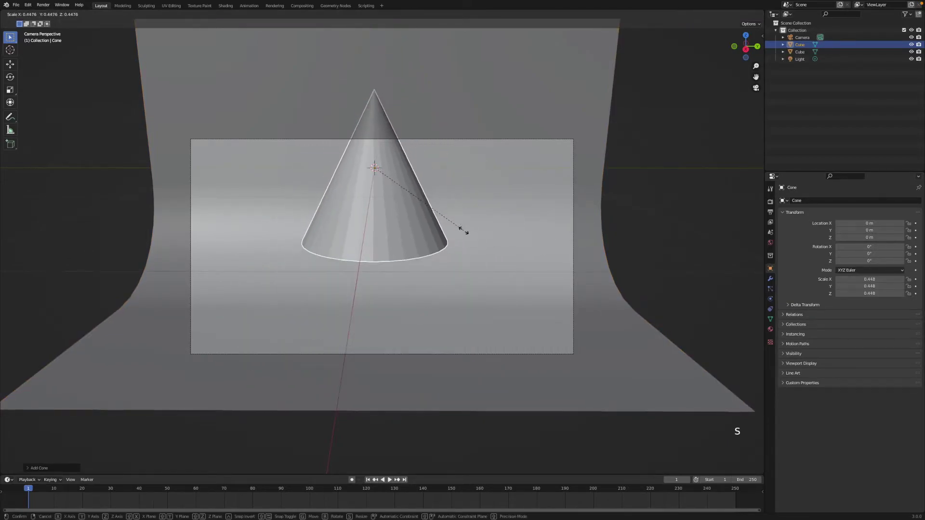
{"action": "key", "text": "g"}
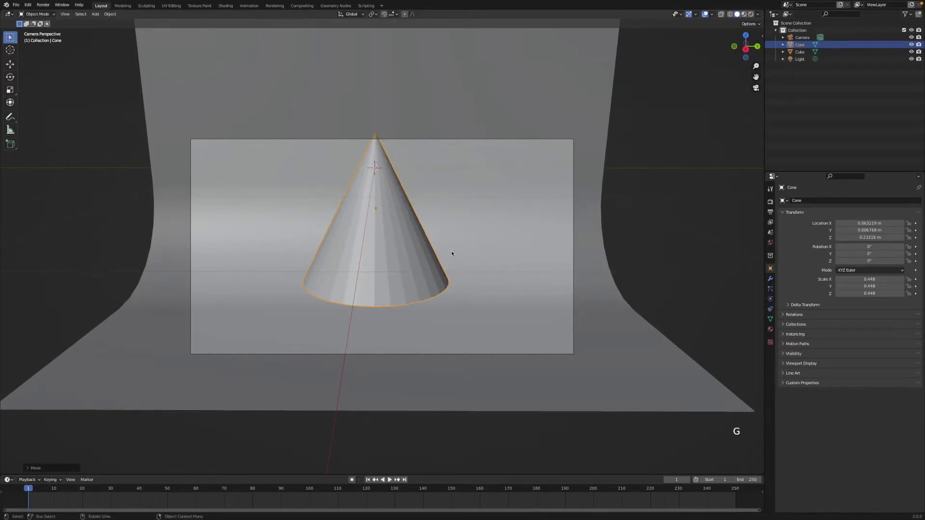
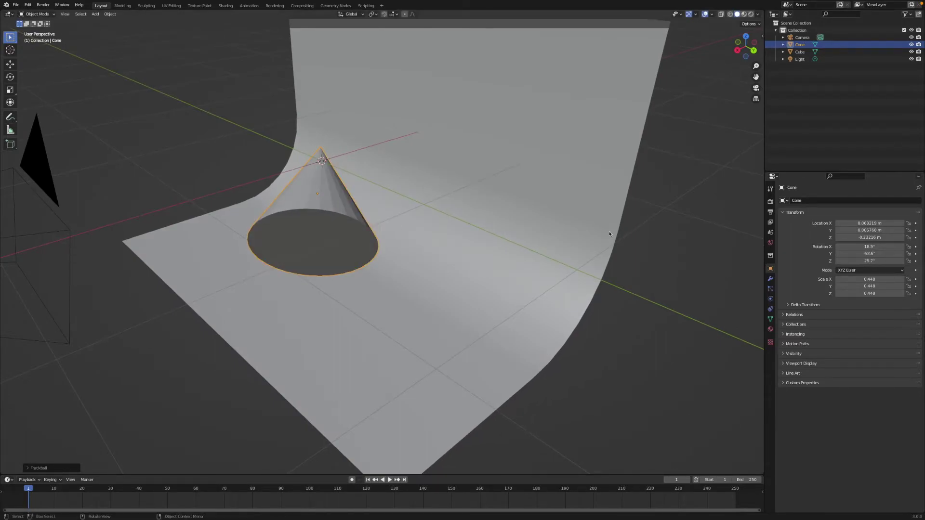
Step: Switch the viewport to Rendered shading so the cone's shadow shows, and select the backdrop
{"action": "left_click", "coordinate": [758, 87]}
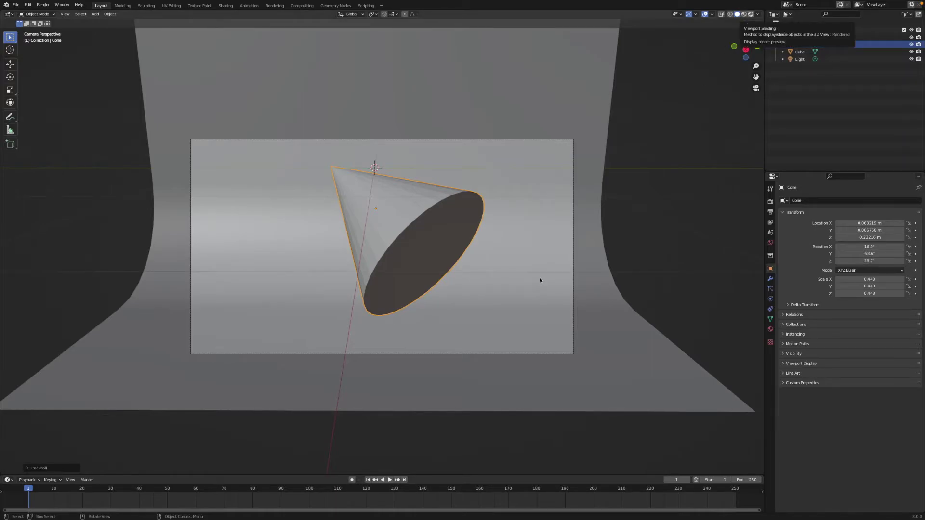
{"action": "left_click", "coordinate": [541, 279]}
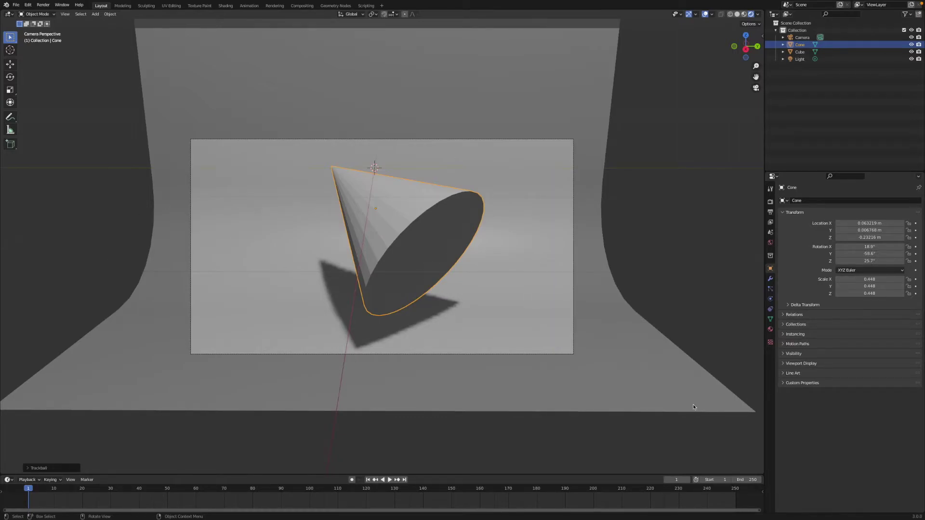
{"action": "left_click", "coordinate": [638, 349]}
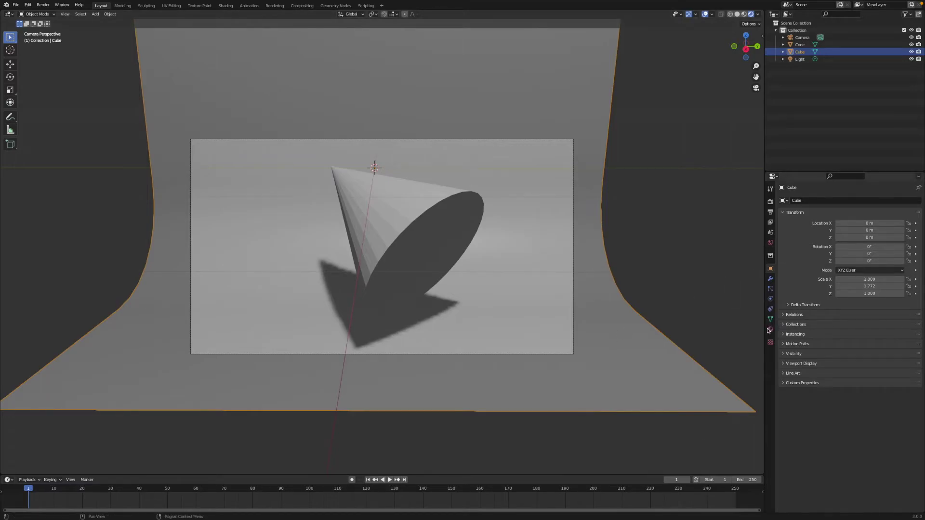
Step: Give the backdrop material a peach-orange base colour and raise Roughness to 0.747
{"action": "left_click", "coordinate": [770, 330]}
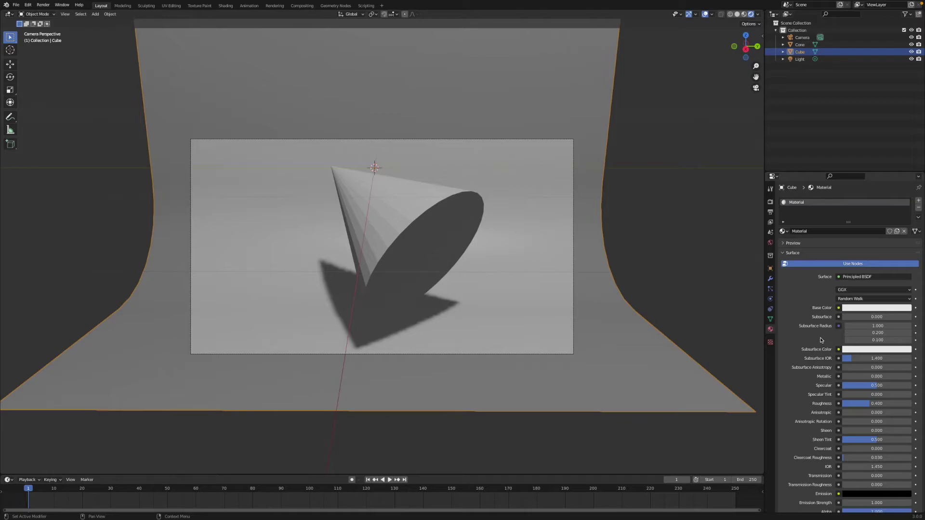
{"action": "left_click", "coordinate": [859, 308]}
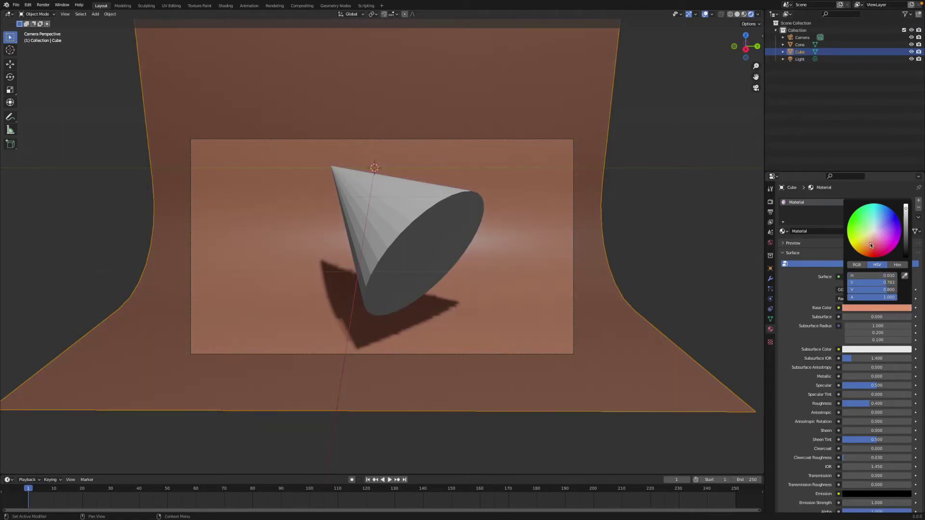
{"action": "left_click", "coordinate": [801, 347]}
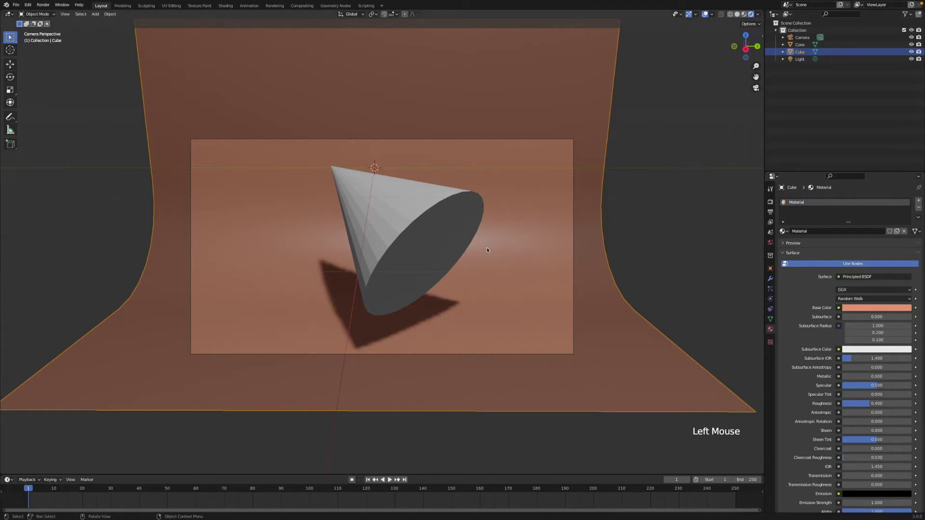
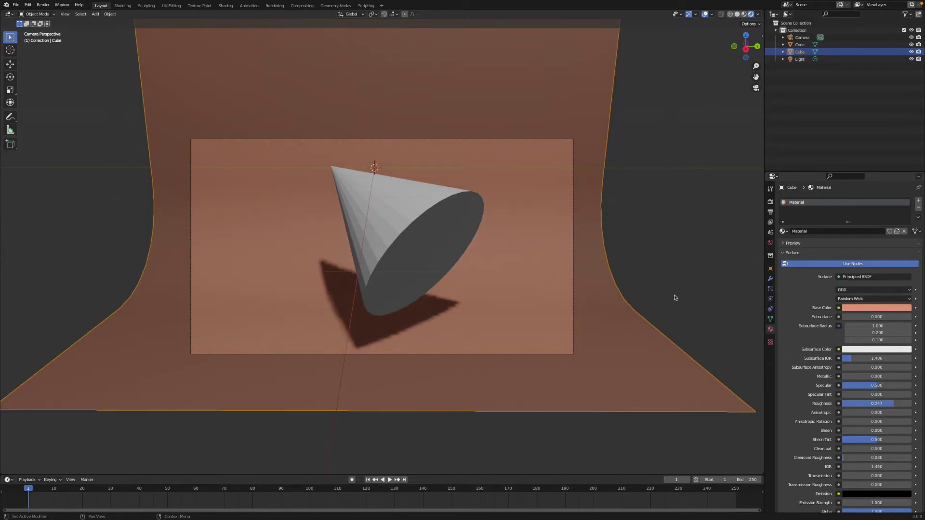
{"action": "left_click", "coordinate": [675, 294]}
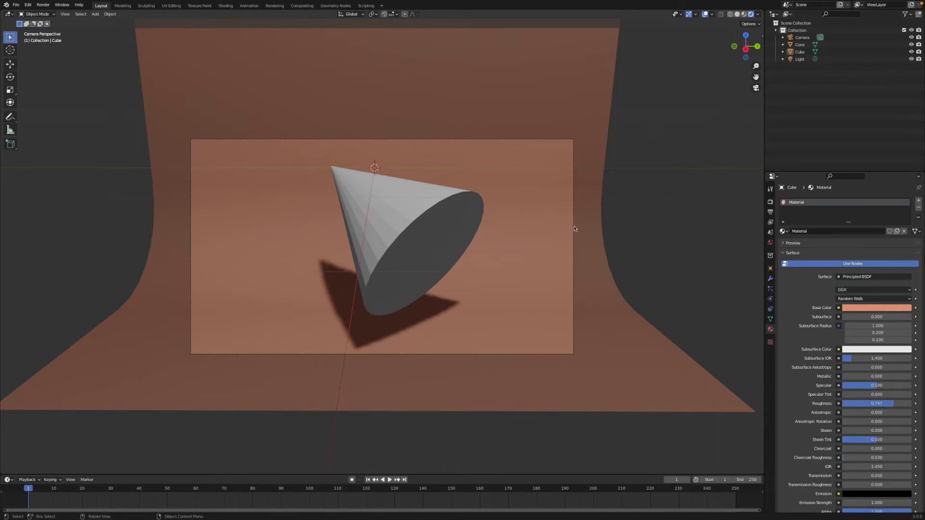
Step: Orbit out of the camera view to look at the scene from outside
{"action": "middle_click", "coordinate": [584, 229]}
{"action": "scroll", "scroll_direction": "up", "scroll_amount": 3}
{"action": "scroll", "scroll_direction": "down", "scroll_amount": 3}
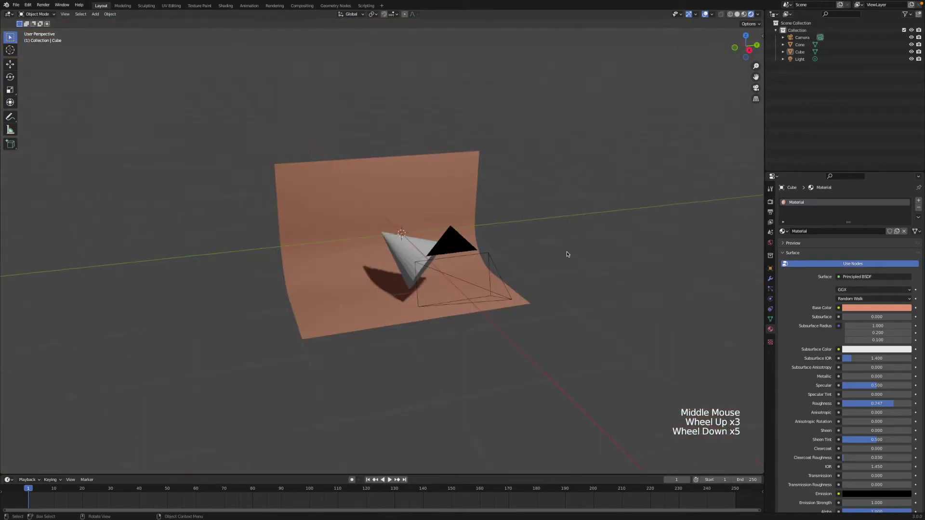
{"action": "scroll", "scroll_direction": "down", "scroll_amount": 3}
Step: Delete the old curved backdrop from the scene
{"action": "left_click", "coordinate": [356, 213]}
{"action": "key", "text": "x"}
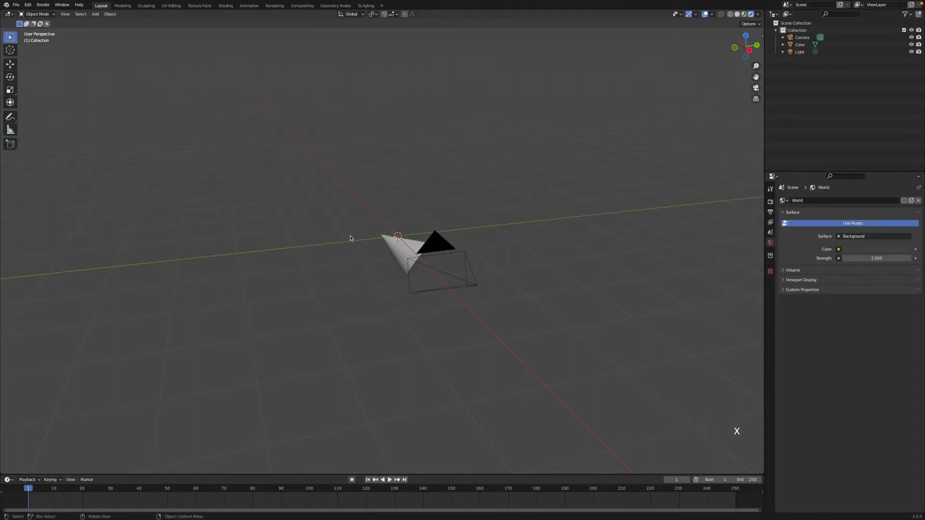
{"action": "scroll", "scroll_direction": "up", "scroll_amount": 3}
Step: Add a new flat mesh plane and orbit to look at it
{"action": "key", "text": "shift+a"}
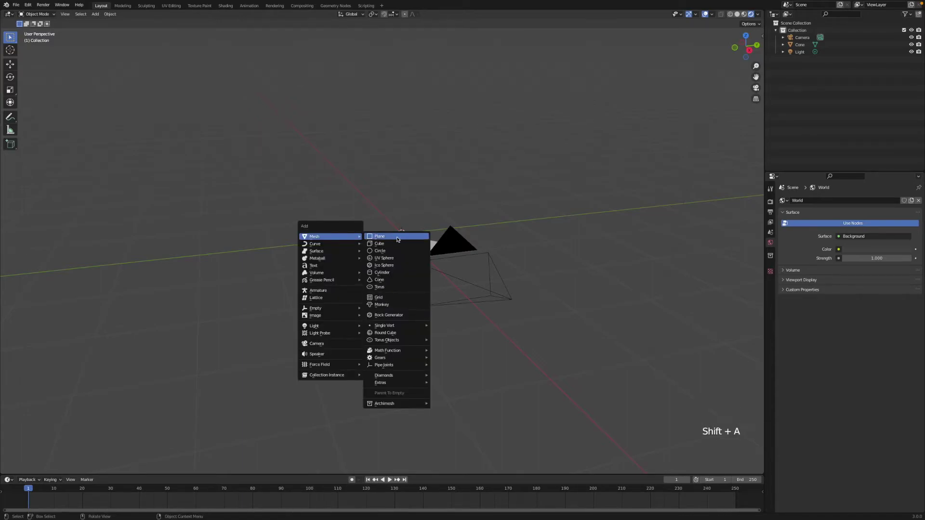
{"action": "scroll", "scroll_direction": "up", "scroll_amount": 3}
{"action": "middle_click", "coordinate": [414, 240]}
{"action": "middle_click", "coordinate": [388, 242]}
{"action": "scroll", "scroll_direction": "up", "scroll_amount": 3}
{"action": "scroll", "scroll_direction": "down", "scroll_amount": 3}
{"action": "middle_click", "coordinate": [411, 257]}
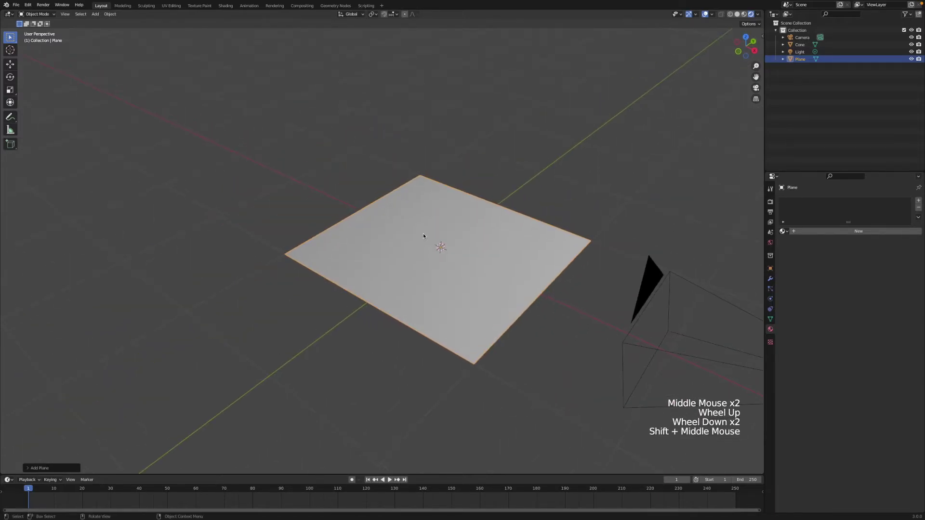
Step: Extrude the plane's back edge up along Z into a wall and bevel the corner into a rounded curve
{"action": "key", "text": "Tab"}
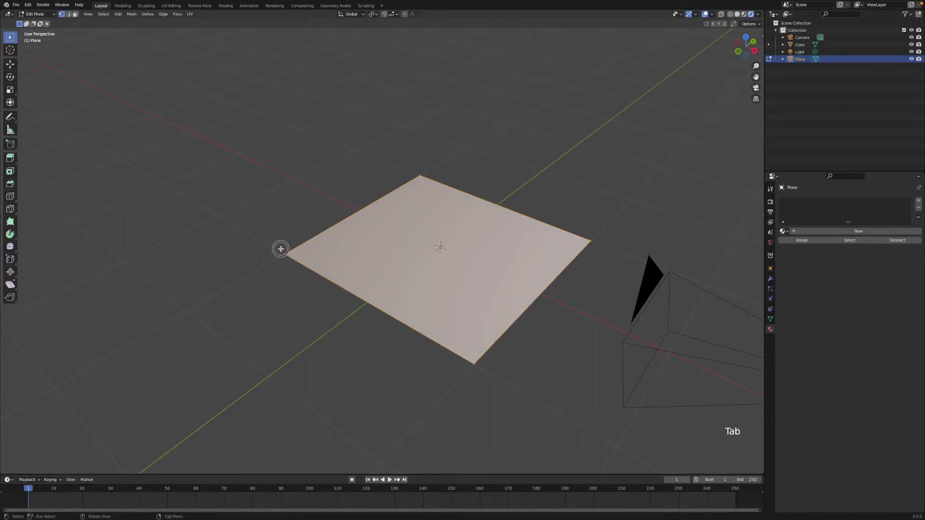
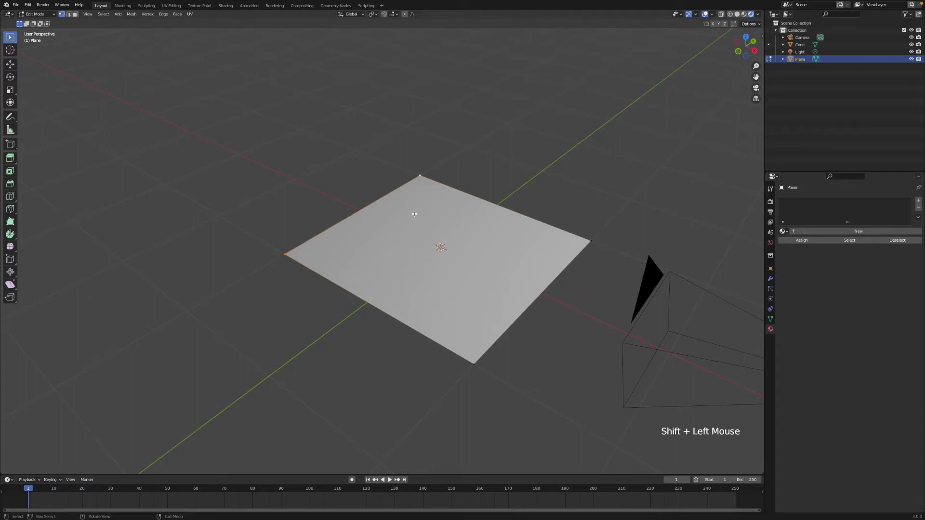
{"action": "key", "text": "e"}
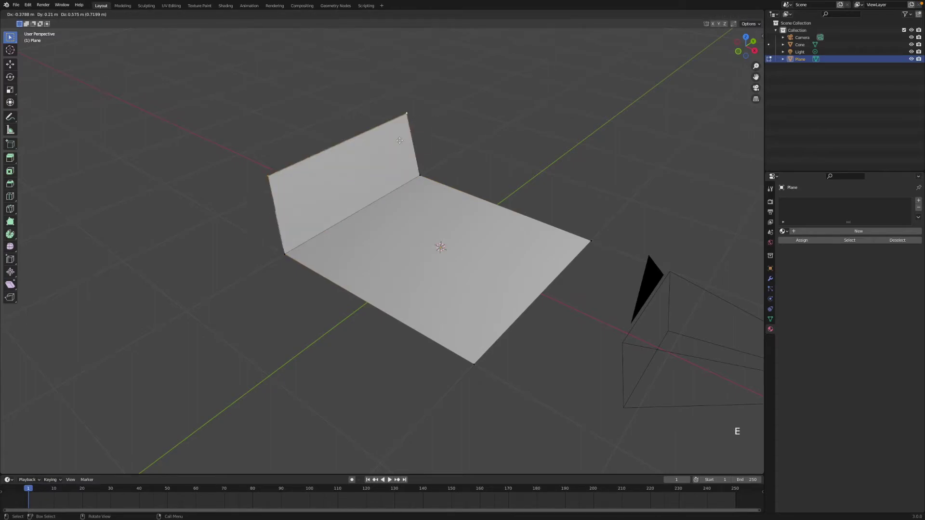
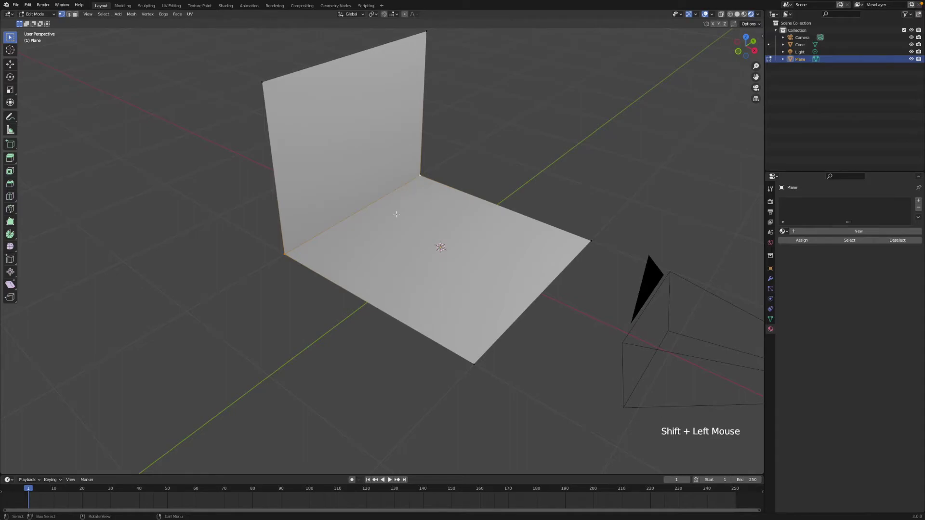
{"action": "key", "text": "ctrl+b"}
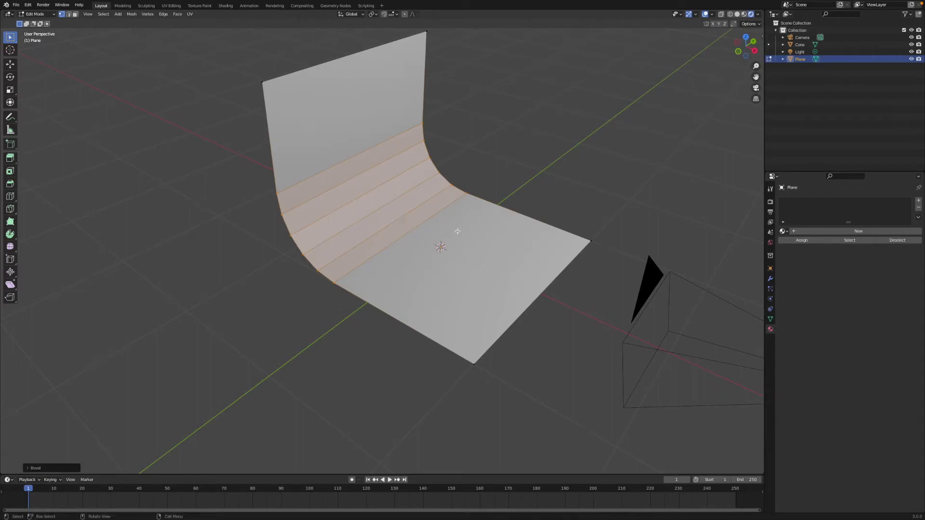
{"action": "key", "text": "Tab"}
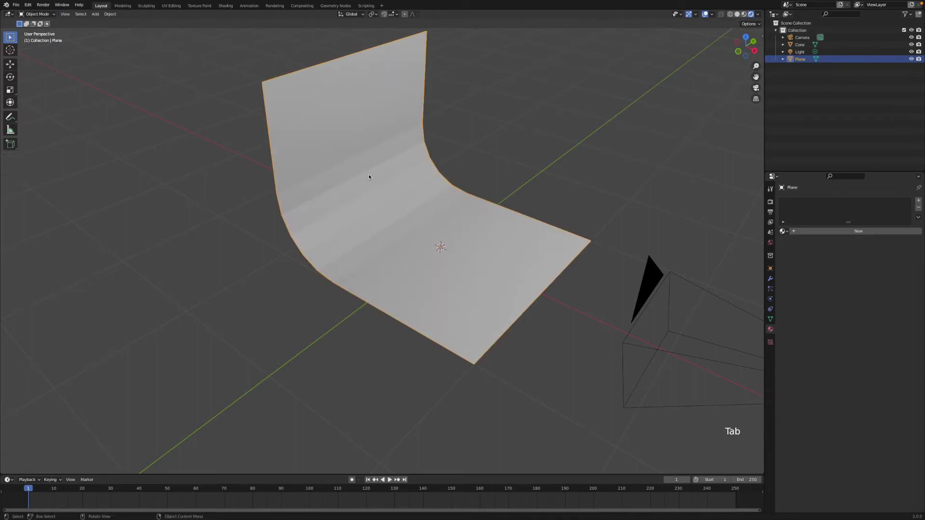
{"action": "right_click", "coordinate": [370, 176]}
{"action": "middle_click", "coordinate": [462, 217]}
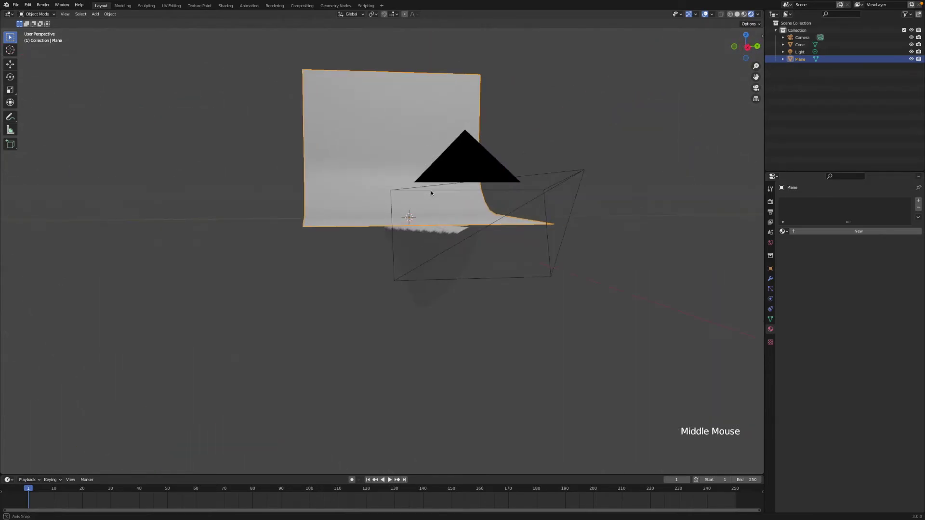
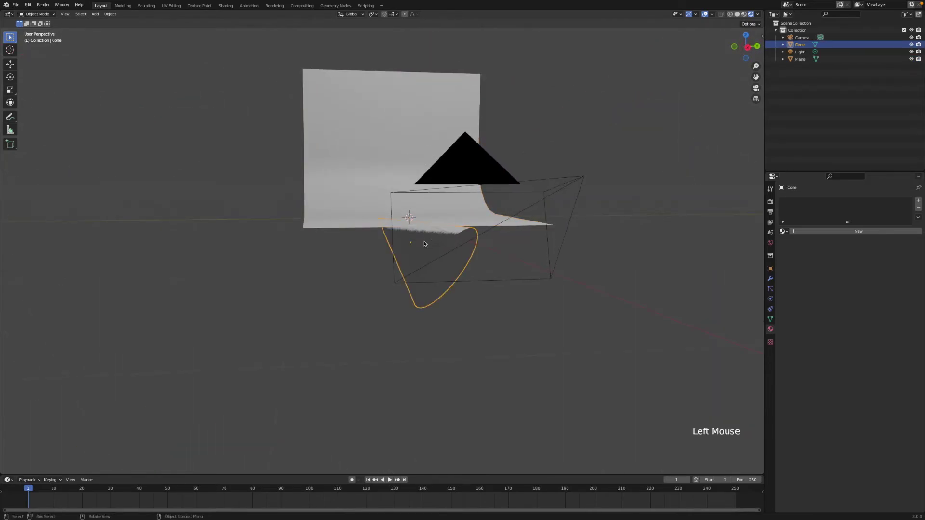
{"action": "key", "text": "g"}
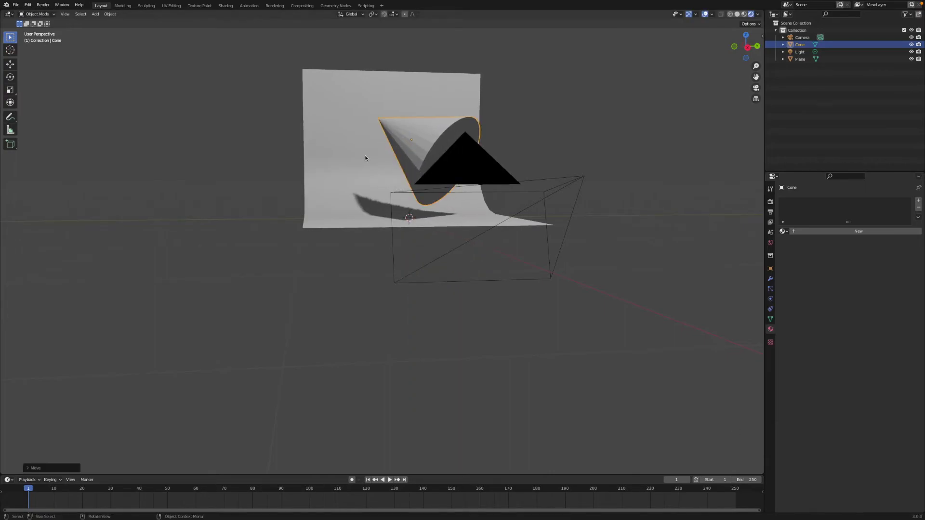
{"action": "middle_click", "coordinate": [363, 173]}
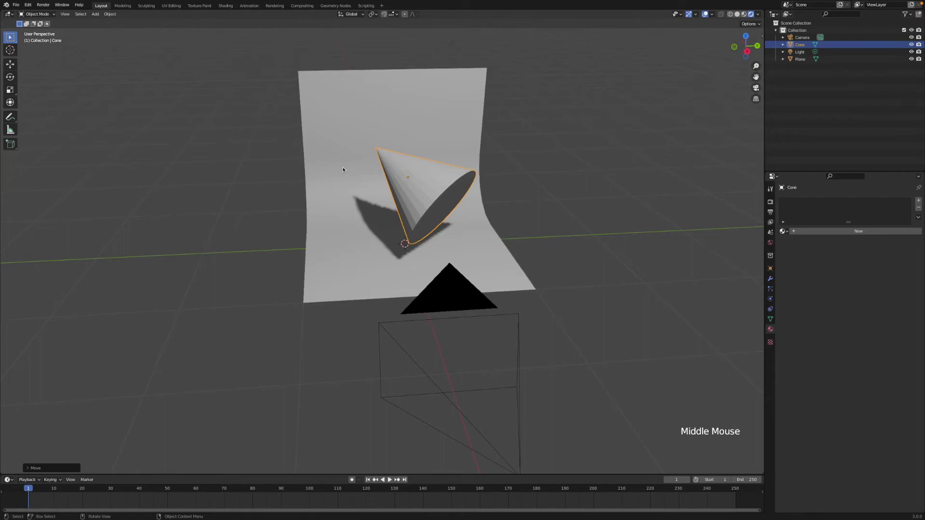
{"action": "middle_click", "coordinate": [336, 207]}
{"action": "left_click", "coordinate": [325, 166]}
{"action": "middle_click", "coordinate": [340, 196]}
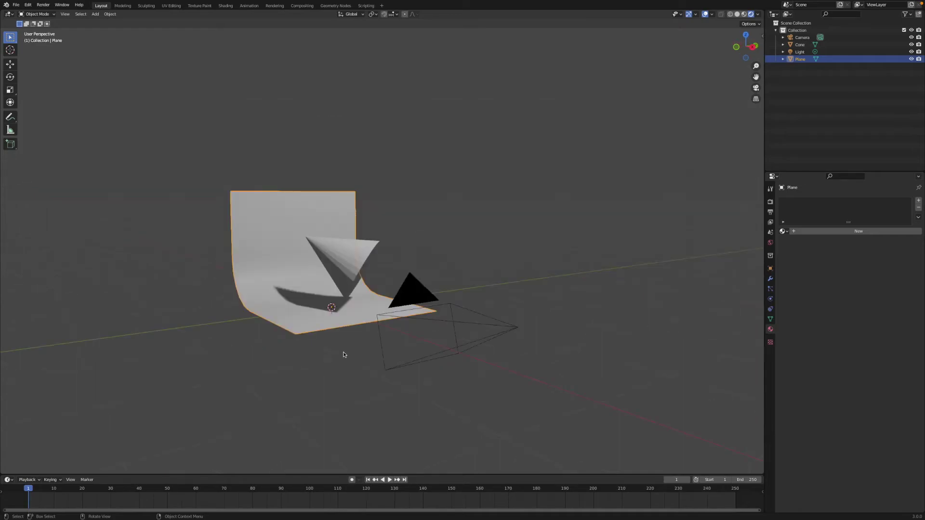
{"action": "middle_click", "coordinate": [363, 318]}
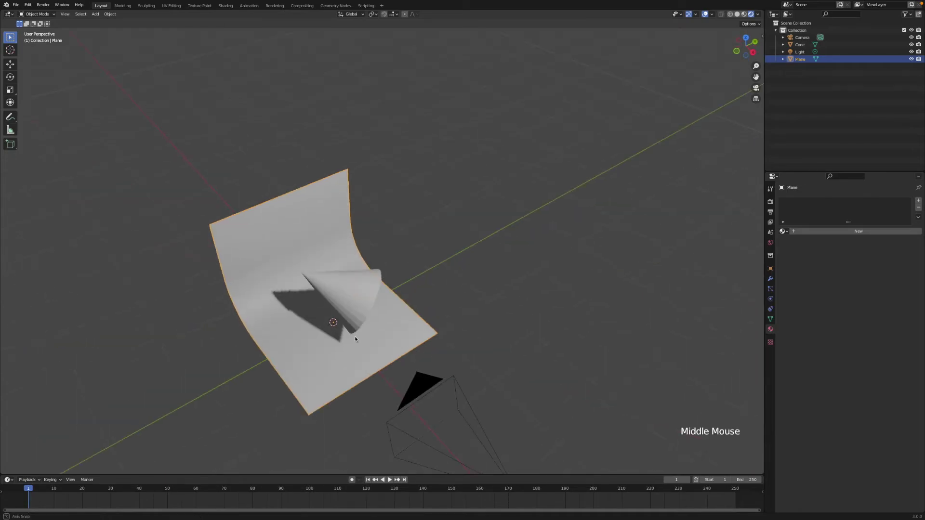
{"action": "left_click", "coordinate": [308, 221]}
{"action": "middle_click", "coordinate": [299, 236]}
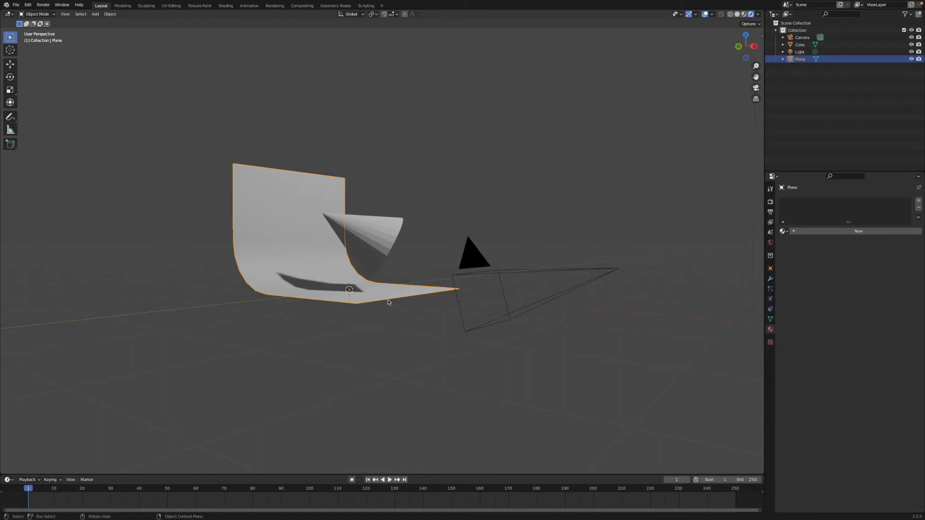
{"action": "middle_click", "coordinate": [394, 312]}
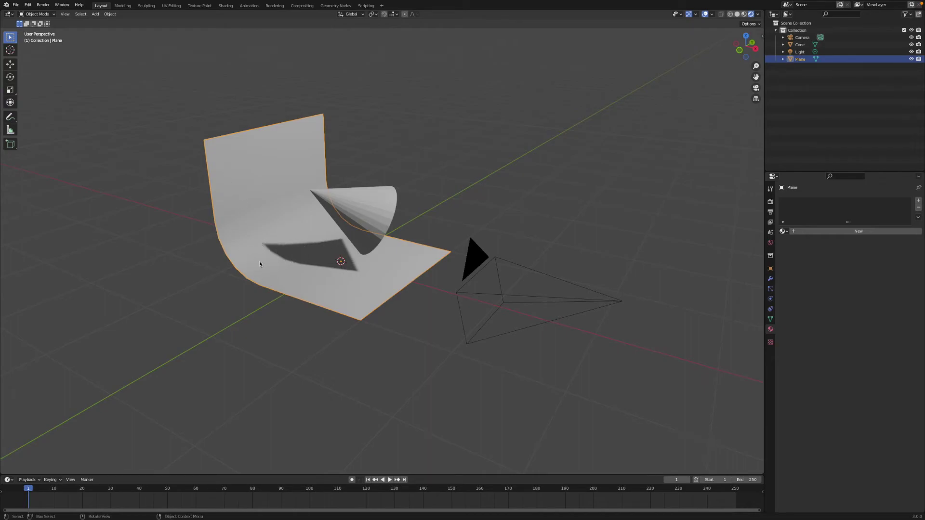
{"action": "left_click", "coordinate": [251, 262]}
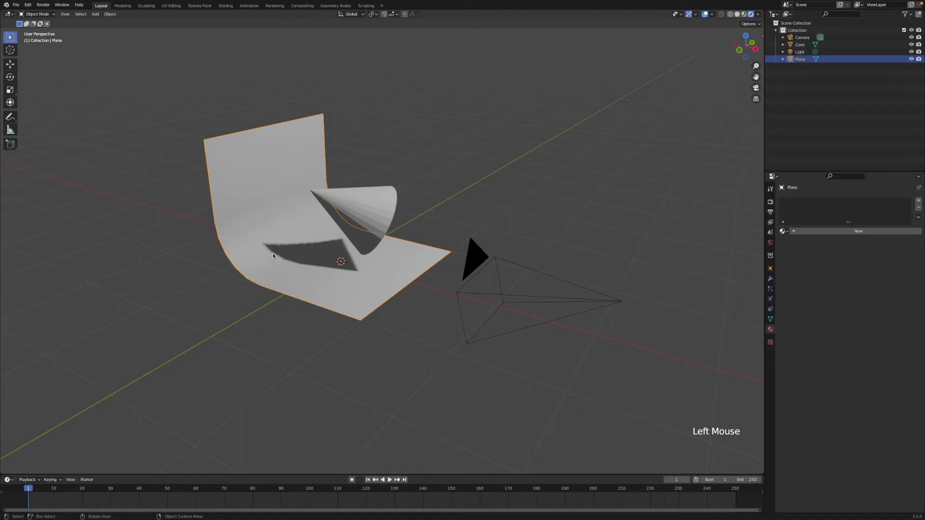
{"action": "middle_click", "coordinate": [277, 262]}
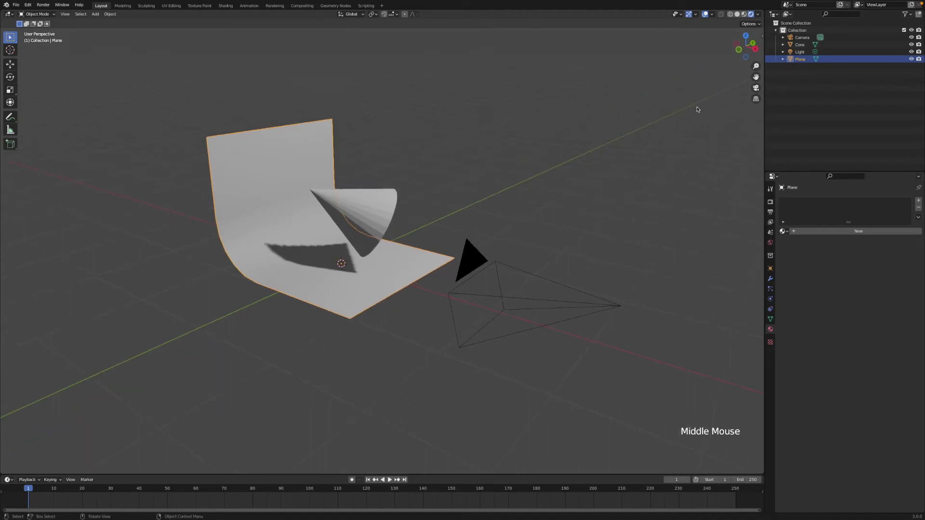
Step: From camera view, move the backdrop and cone together into the camera frame
{"action": "left_click", "coordinate": [756, 88]}
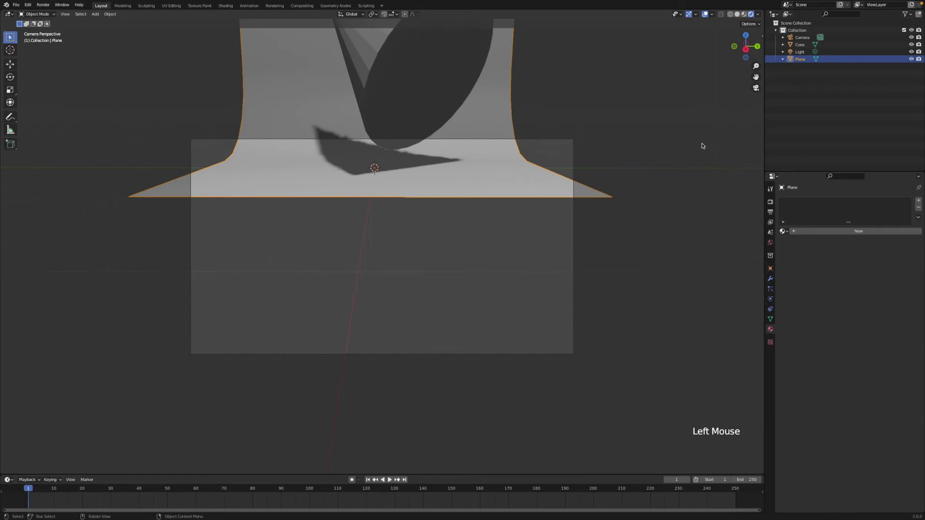
{"action": "left_click", "coordinate": [383, 89]}
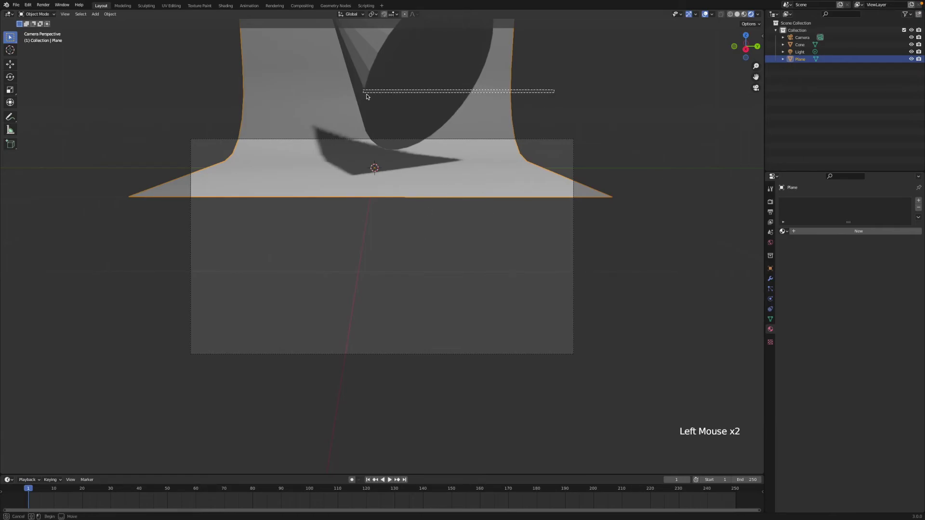
{"action": "key", "text": "g"}
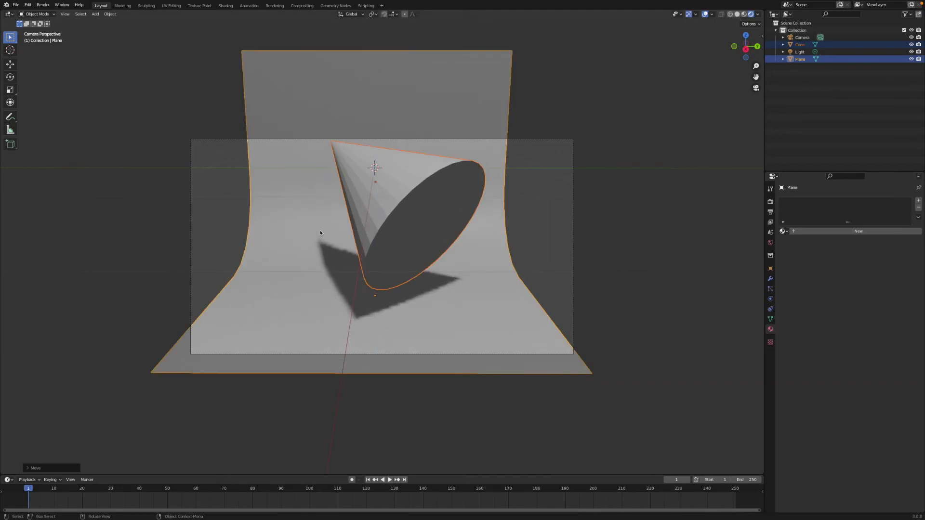
{"action": "left_click", "coordinate": [338, 96]}
{"action": "left_click", "coordinate": [503, 95]}
Step: Scale the backdrop plane alone so it extends past the frame sides
{"action": "left_click", "coordinate": [439, 92]}
{"action": "key", "text": "g"}
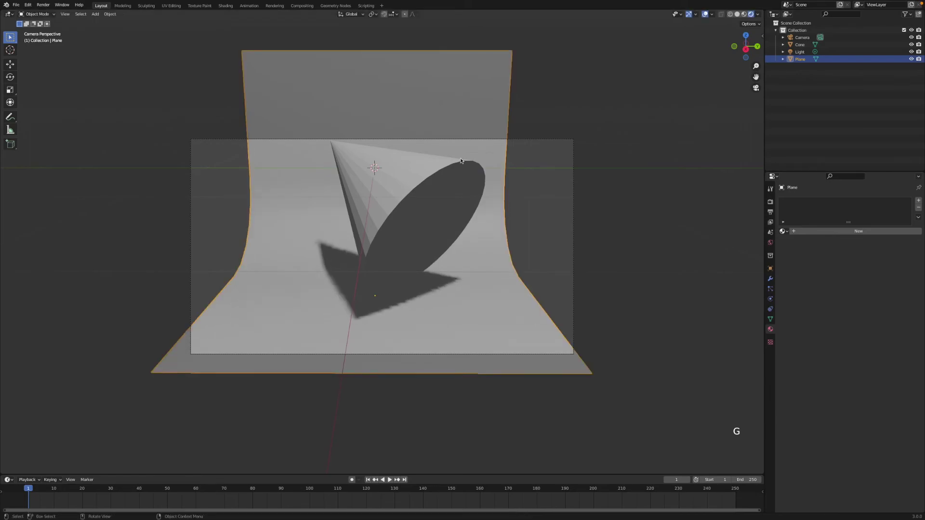
{"action": "key", "text": "g"}
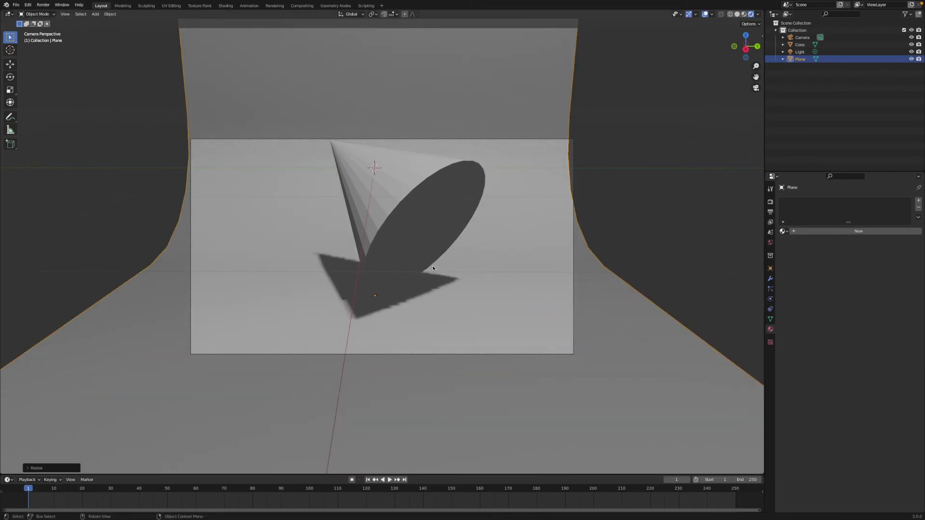
{"action": "middle_click", "coordinate": [461, 269]}
{"action": "middle_click", "coordinate": [493, 261]}
{"action": "middle_click", "coordinate": [508, 259]}
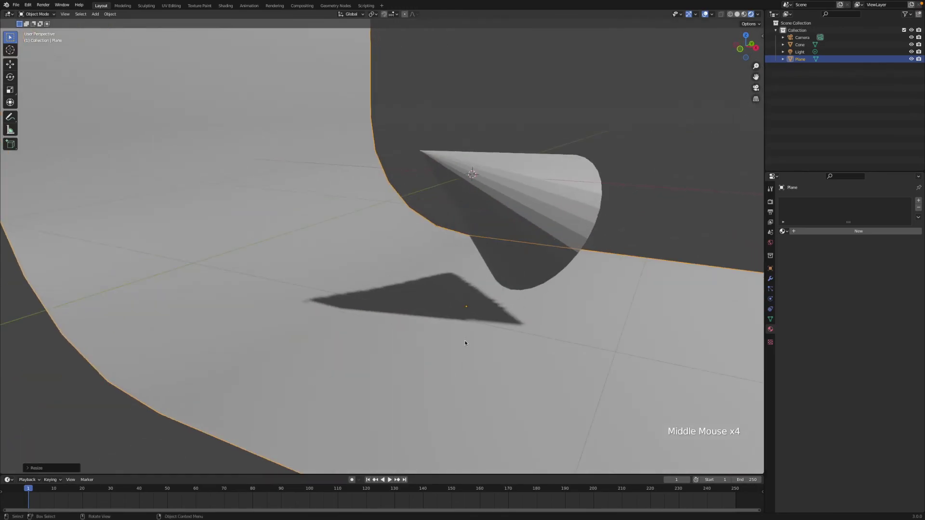
Step: Shift the backdrop sideways along X and confirm its new position
{"action": "left_click", "coordinate": [466, 340]}
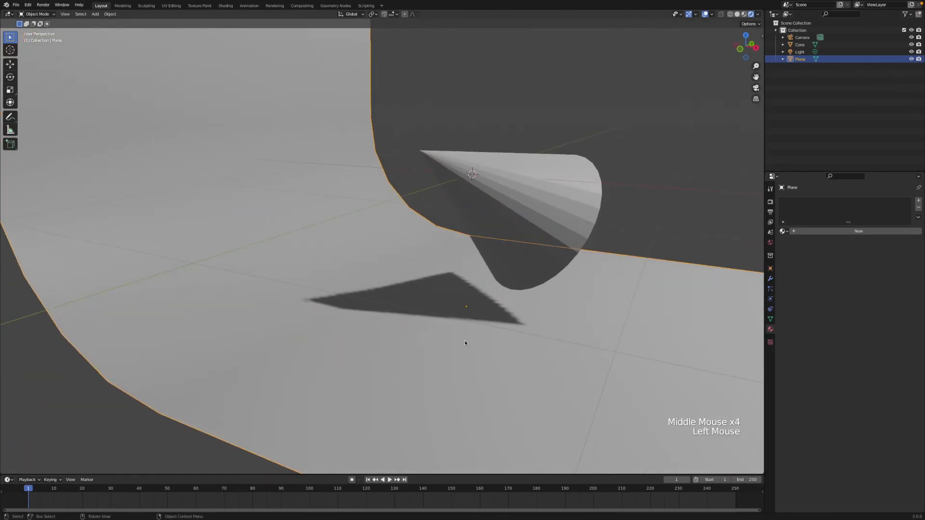
{"action": "key", "text": "g"}
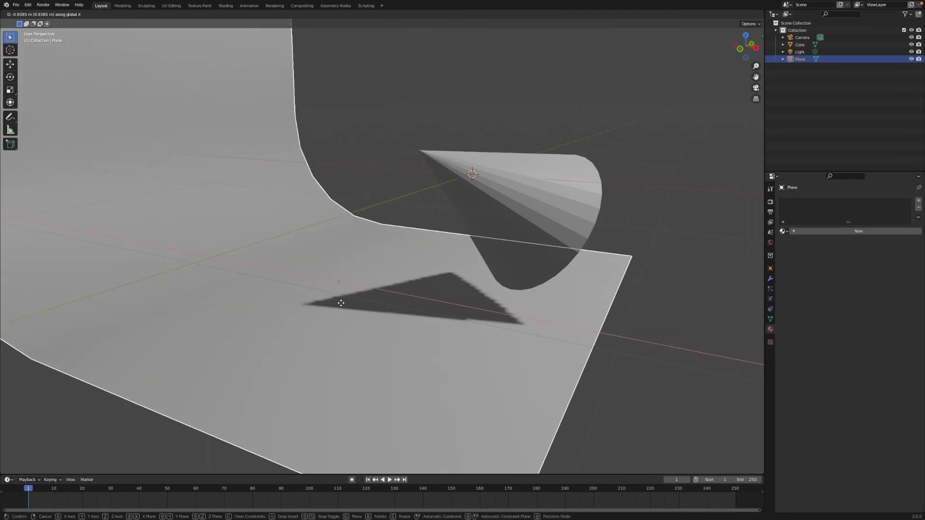
{"action": "left_click", "coordinate": [758, 88]}
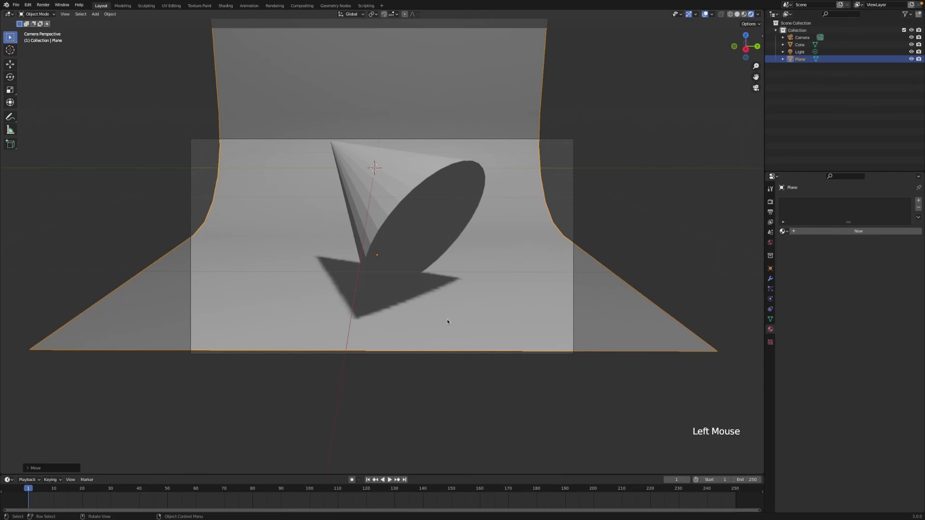
Step: Stretch the backdrop wider along X and confirm the new width
{"action": "key", "text": "g"}
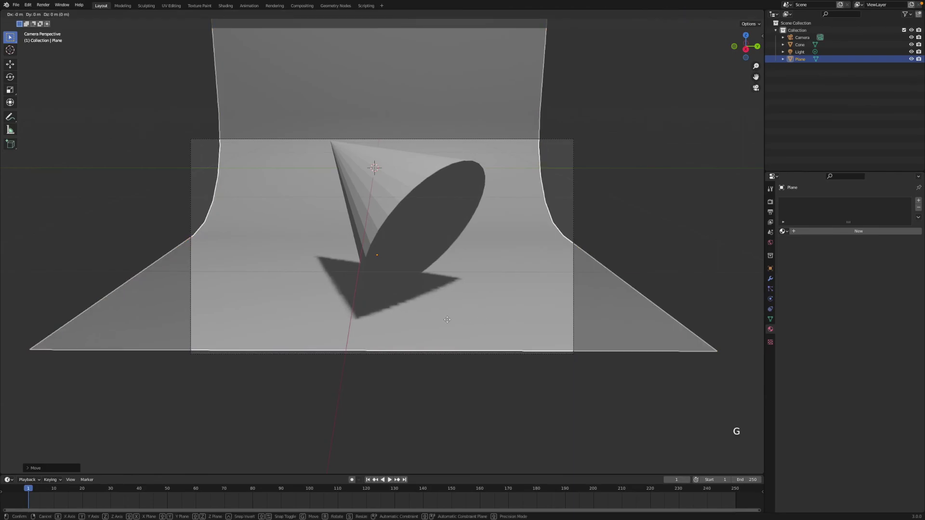
{"action": "key", "text": "s"}
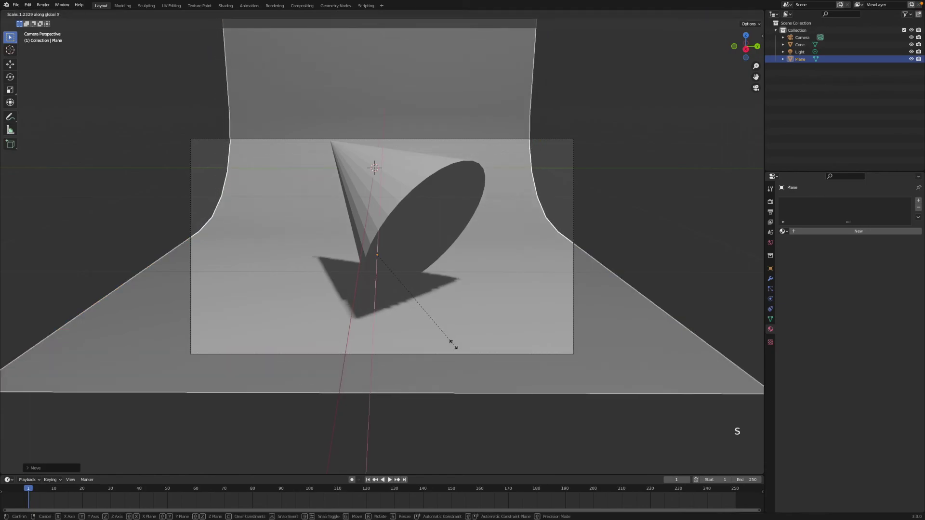
{"action": "key", "text": "s"}
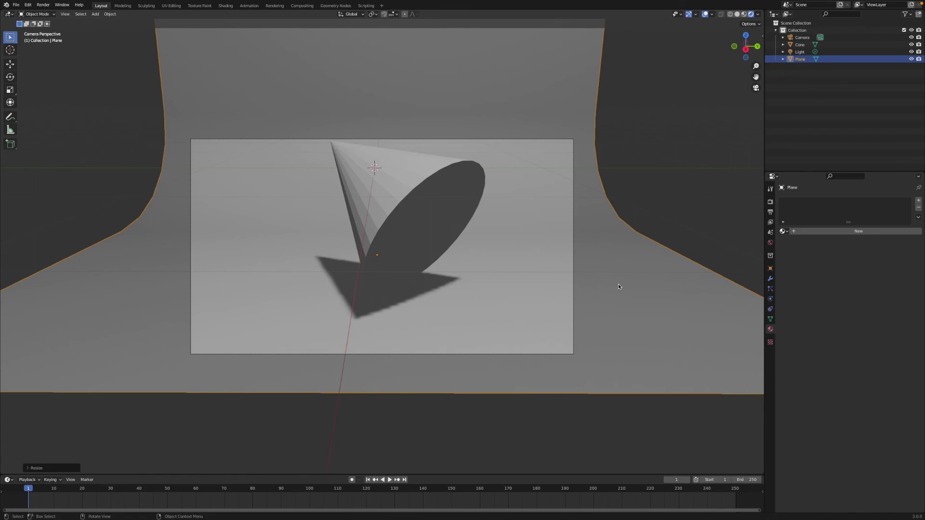
{"action": "left_click", "coordinate": [620, 285]}
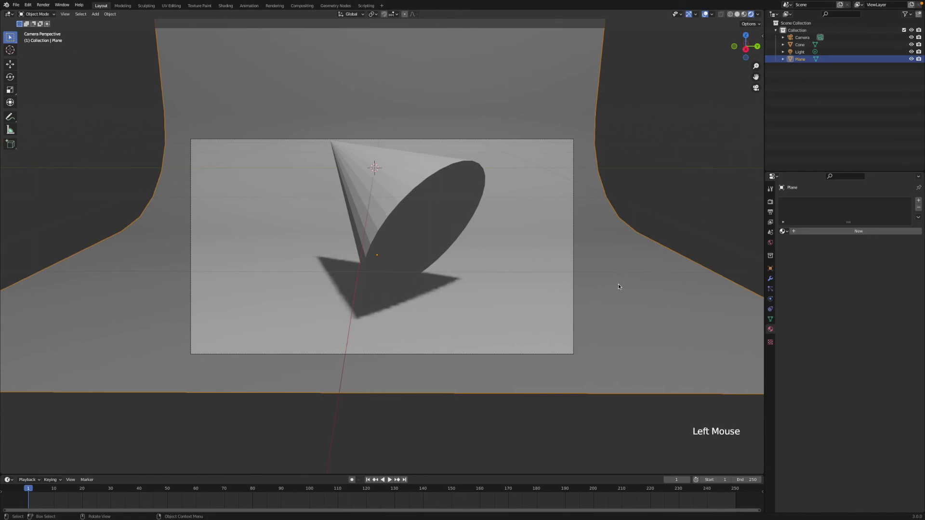
Step: Move the backdrop so the shadow sits lower, then begin lowering the cone along Z
{"action": "key", "text": "g"}
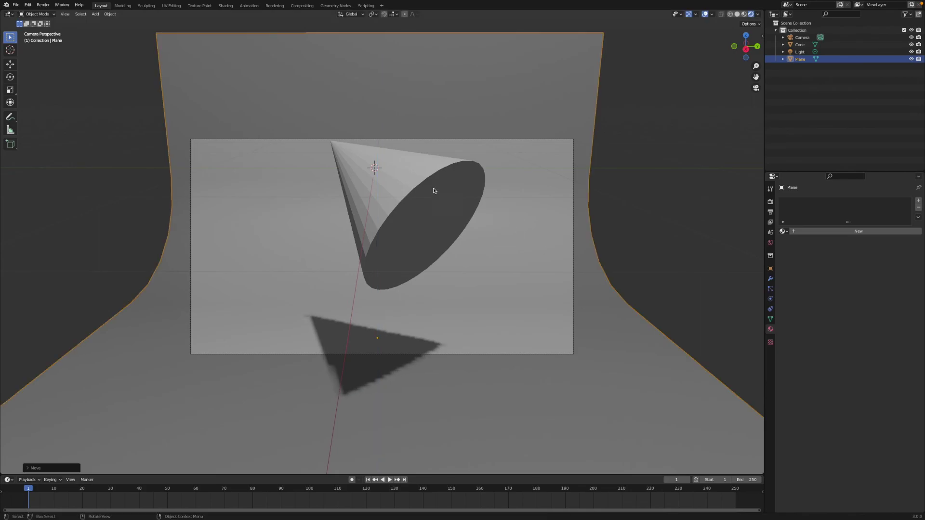
{"action": "left_click", "coordinate": [433, 184]}
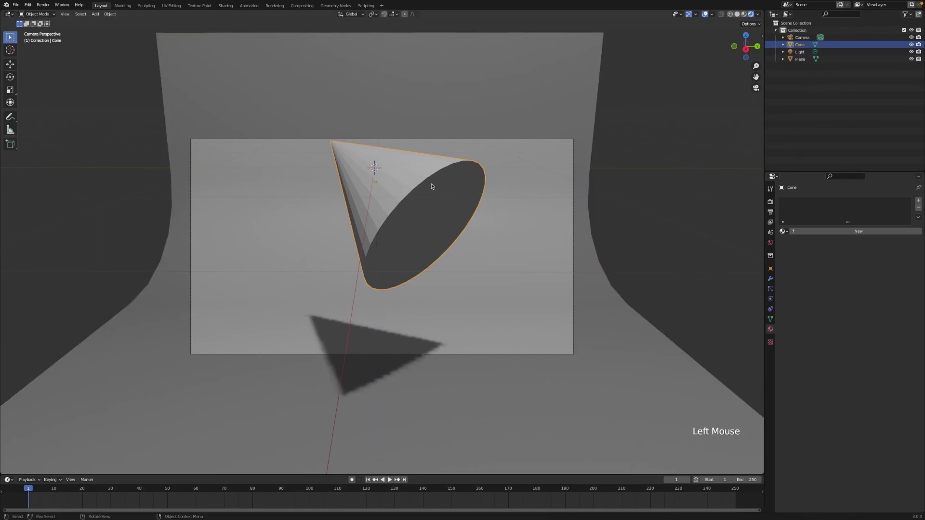
{"action": "key", "text": "g"}
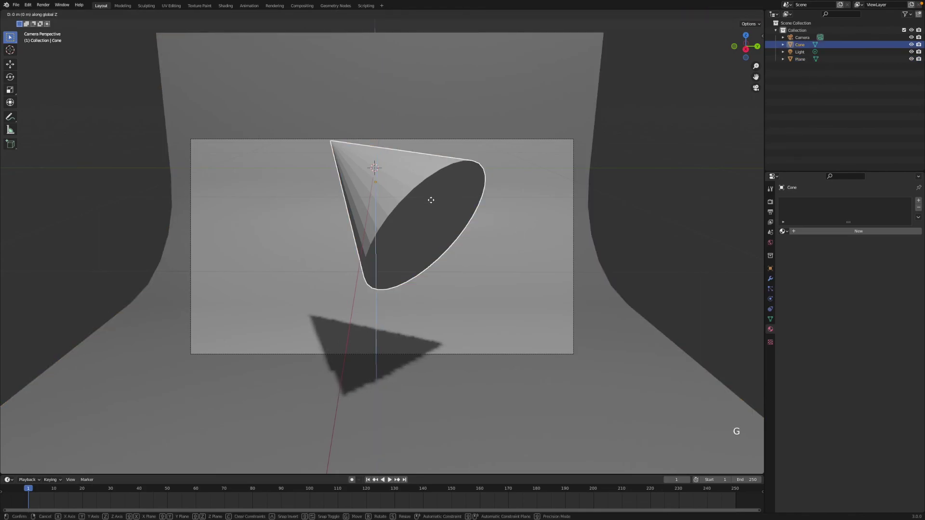